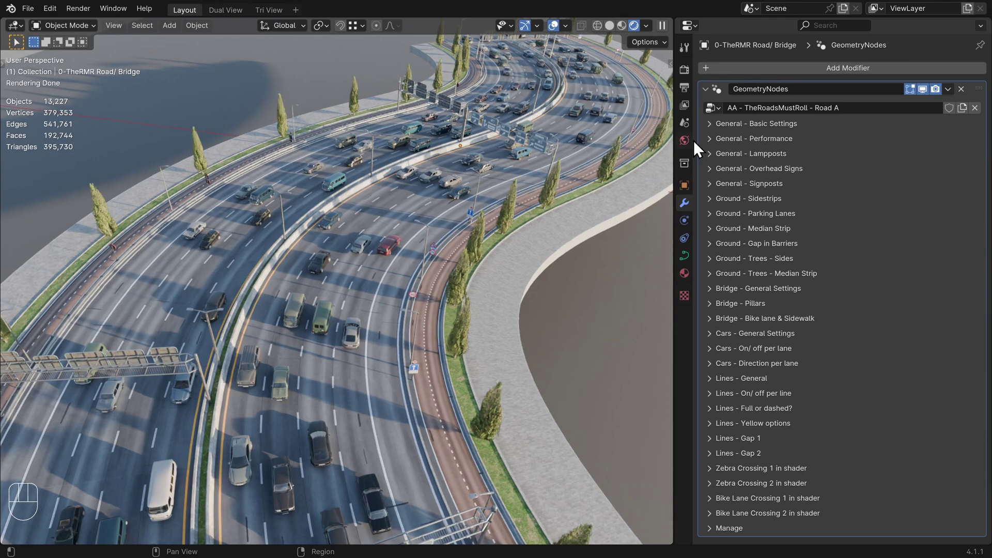
- Expand and collapse the Basic Settings, Lampposts and Overhead Signs panels of the road modifier
click(713, 129)
click(720, 269)
click(727, 382)
click(734, 324)
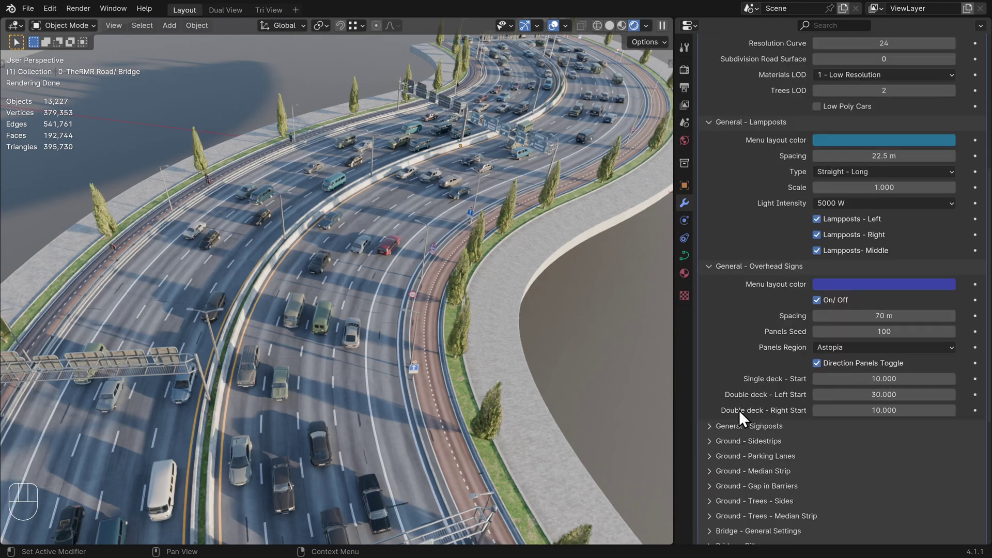
click(746, 328)
click(746, 283)
click(750, 387)
- Review the Trees and Bridge general settings panels the same way
click(749, 262)
drag(751, 255, 741, 301)
click(744, 337)
click(750, 481)
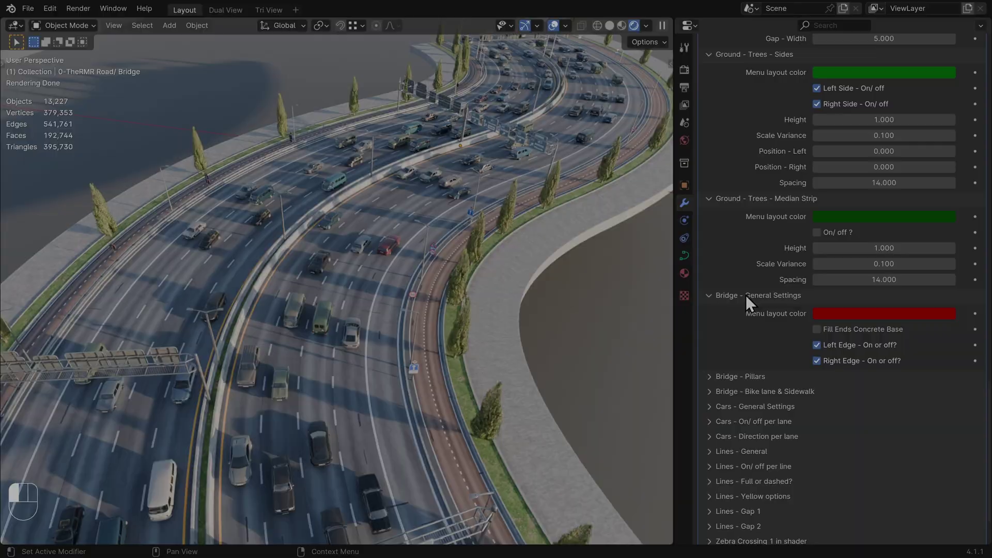
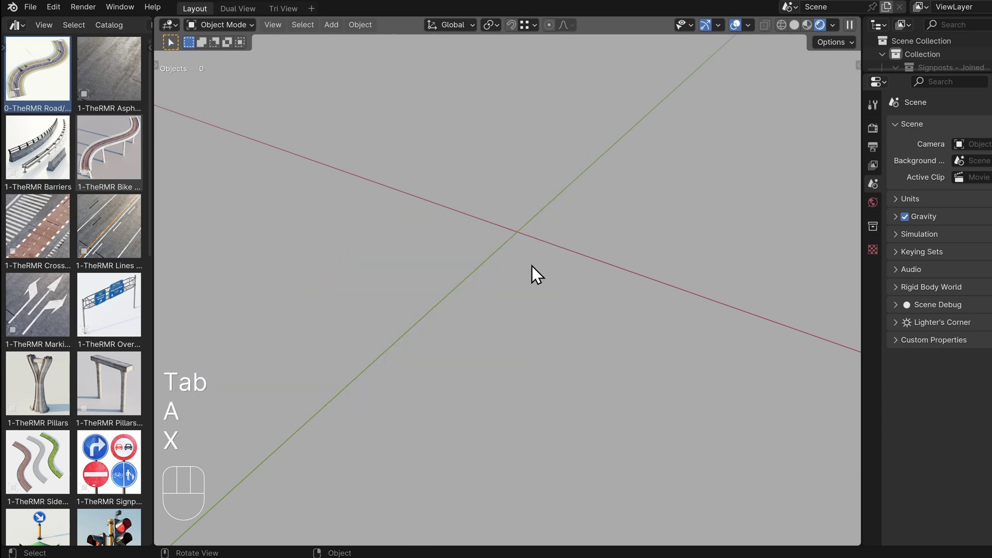
- Add a Bezier curve at the origin and stretch its points in Edit Mode to lengthen the path
drag(513, 259, 520, 292)
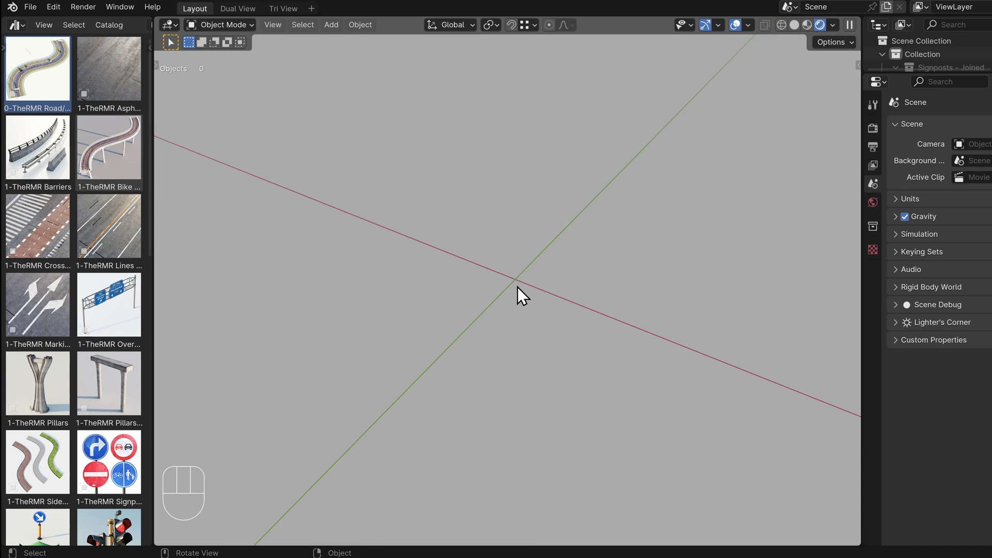
key(shift+a)
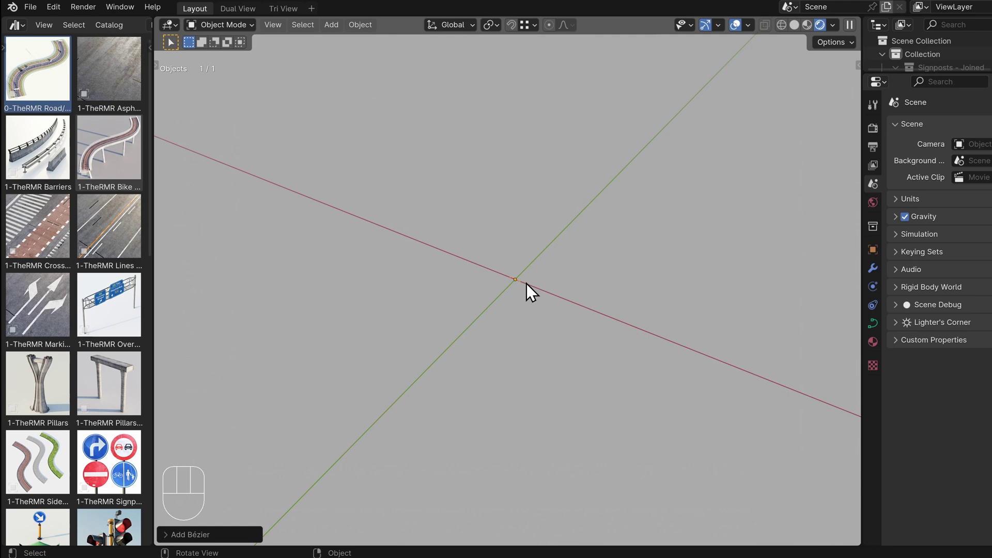
key(Tab)
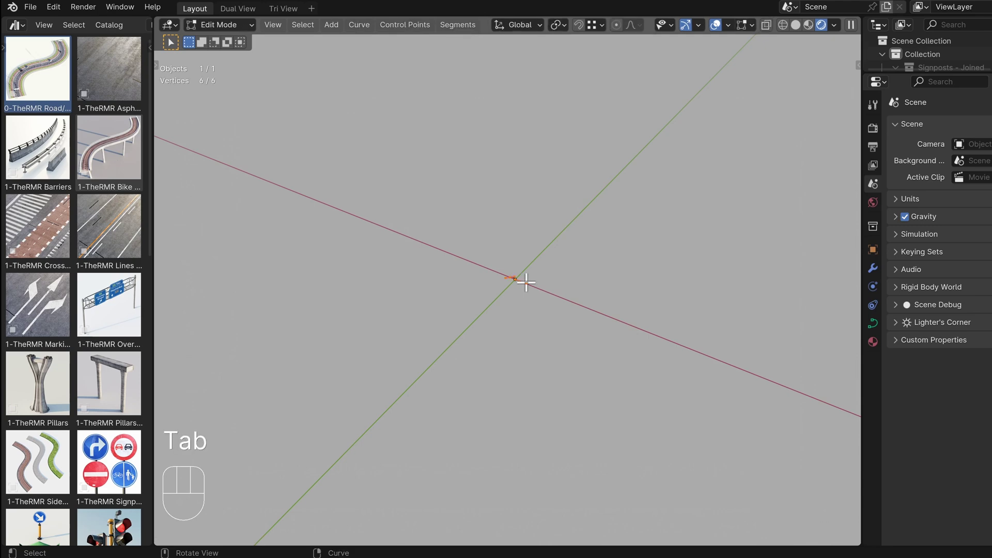
key(a)
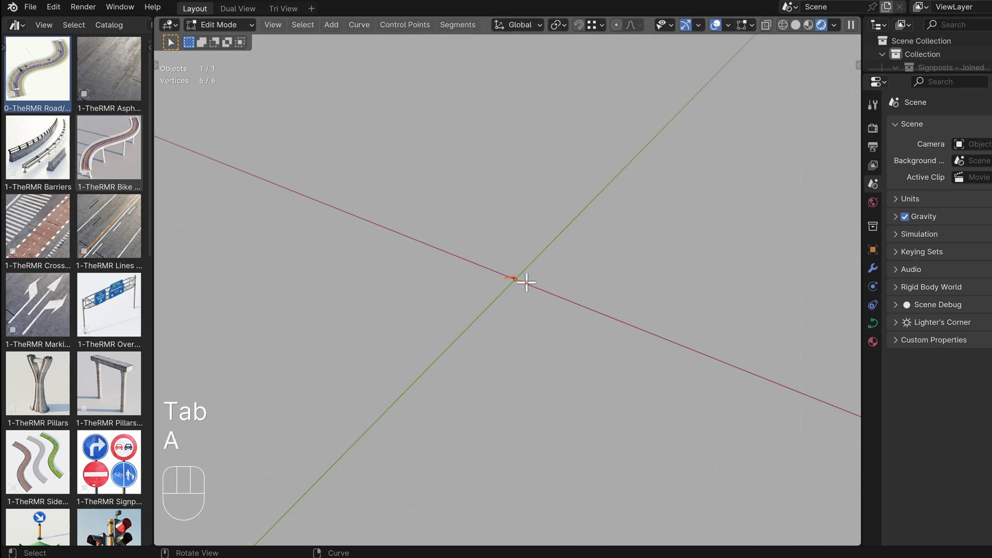
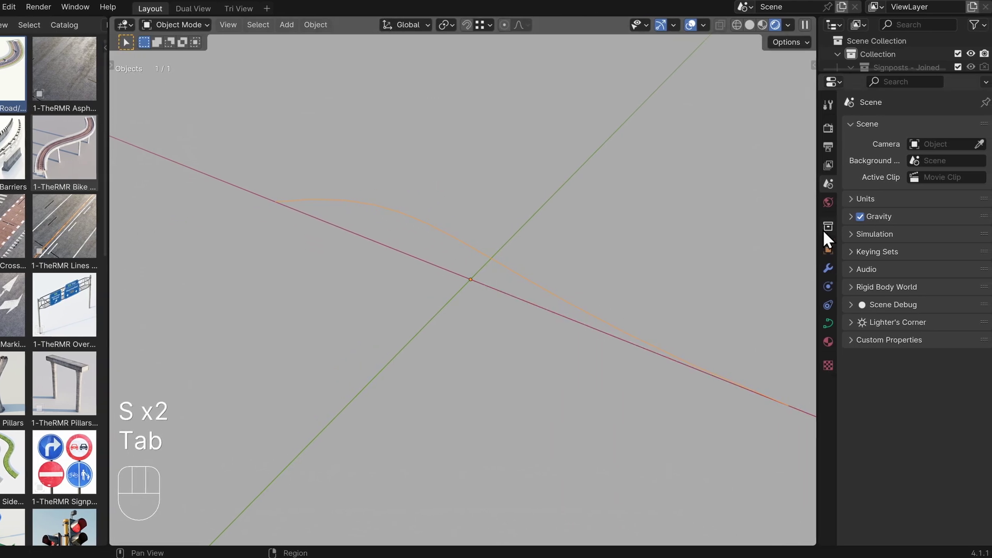
- Assign the 'AA - TheRoadsMustRoll - Road A' geometry-nodes group to the curve and view the whole road
drag(887, 137, 857, 128)
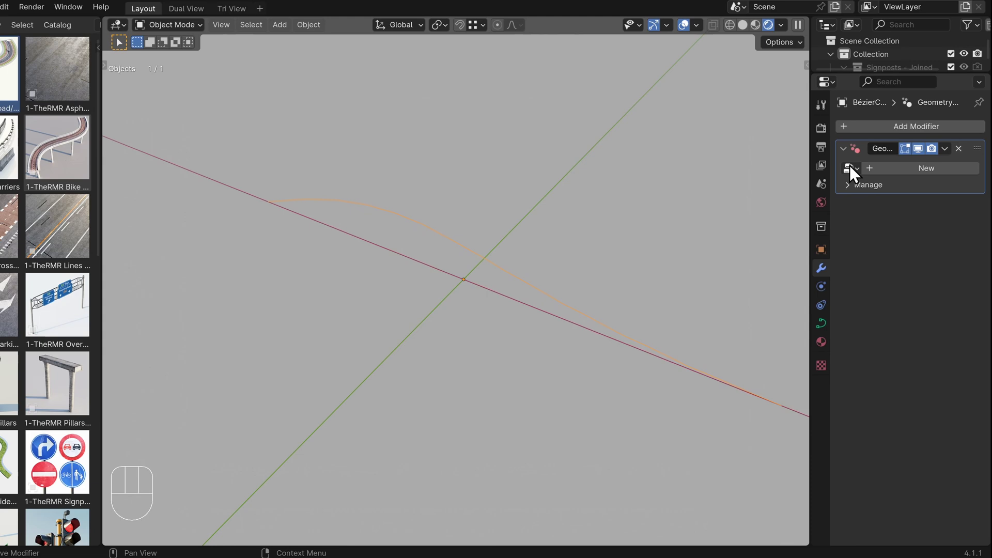
drag(856, 174, 833, 189)
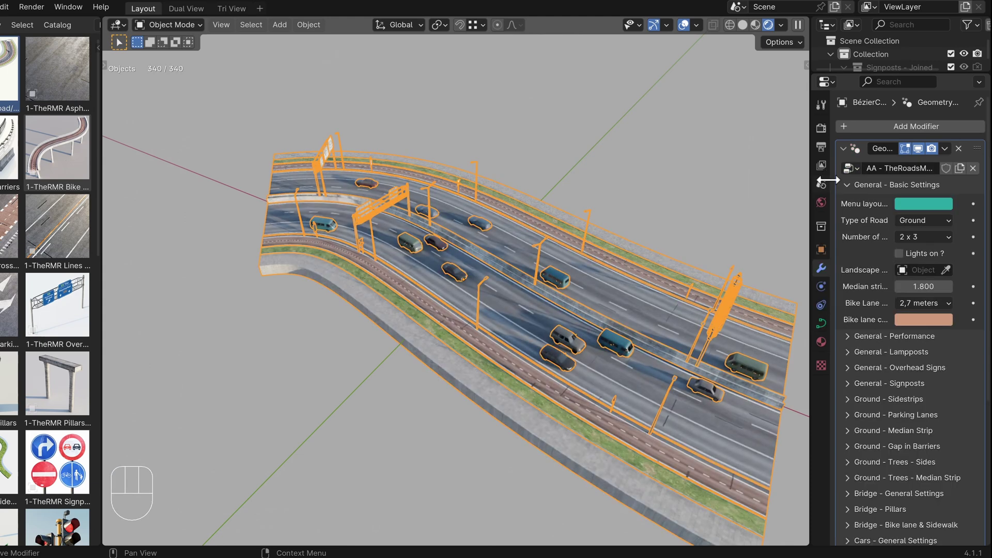
drag(464, 218, 437, 253)
drag(436, 254, 403, 241)
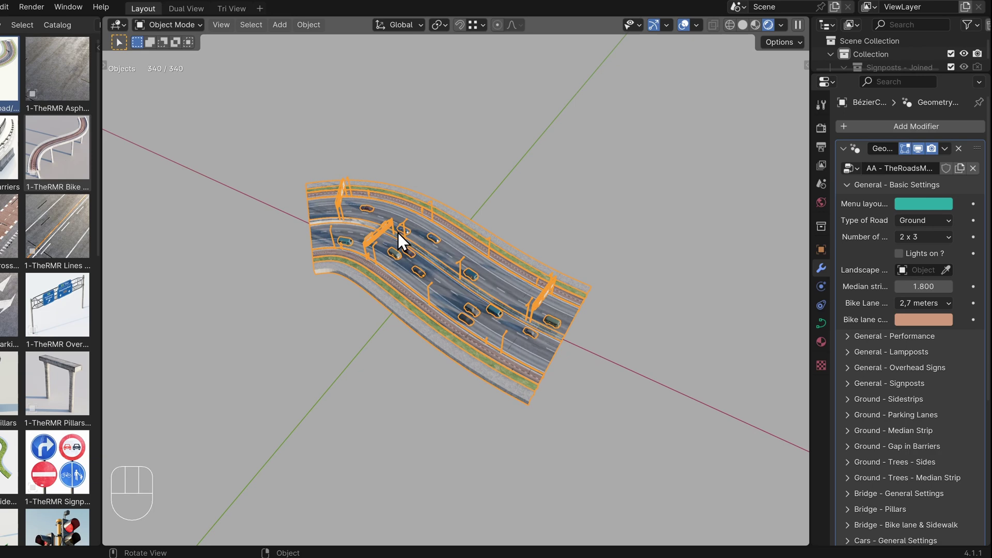
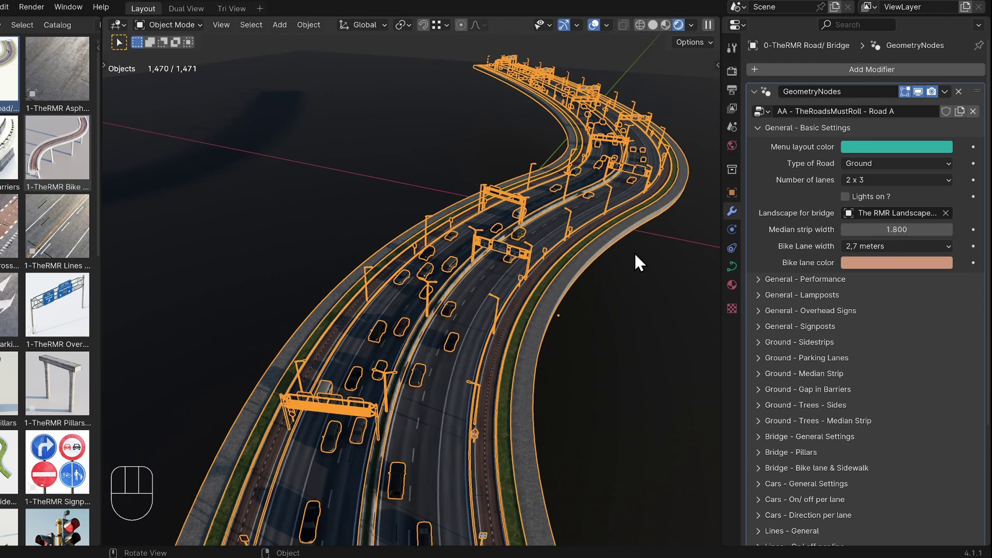
- Switch to the rendered night-time preview and move the view down along the lanes
key(a)
key(a)
middle_click(498, 328)
drag(461, 386, 461, 360)
drag(455, 362, 474, 281)
drag(534, 275, 506, 303)
drag(509, 298, 501, 306)
middle_click(502, 305)
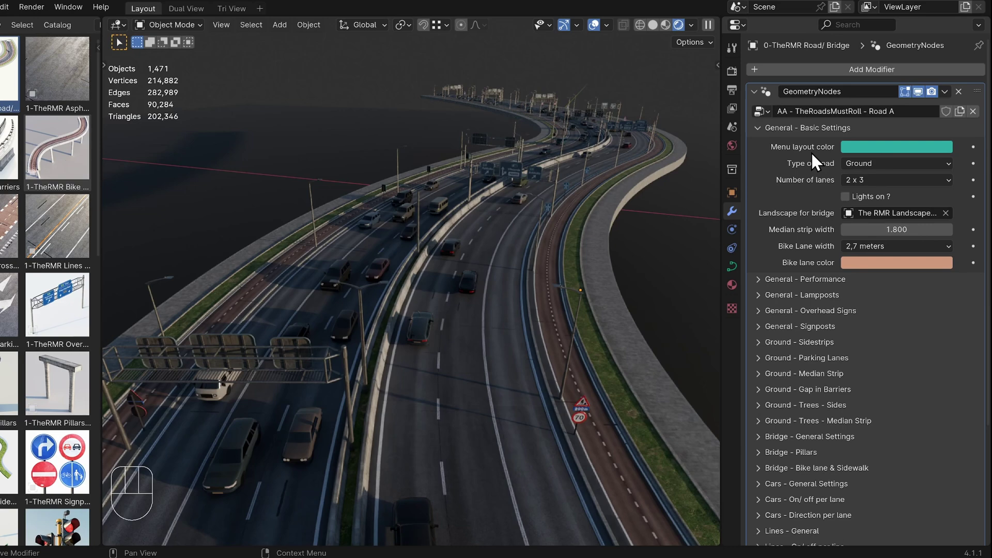
- Browse the Ground sidestrip, median strip and Lampposts settings panels
click(762, 301)
click(785, 353)
click(805, 392)
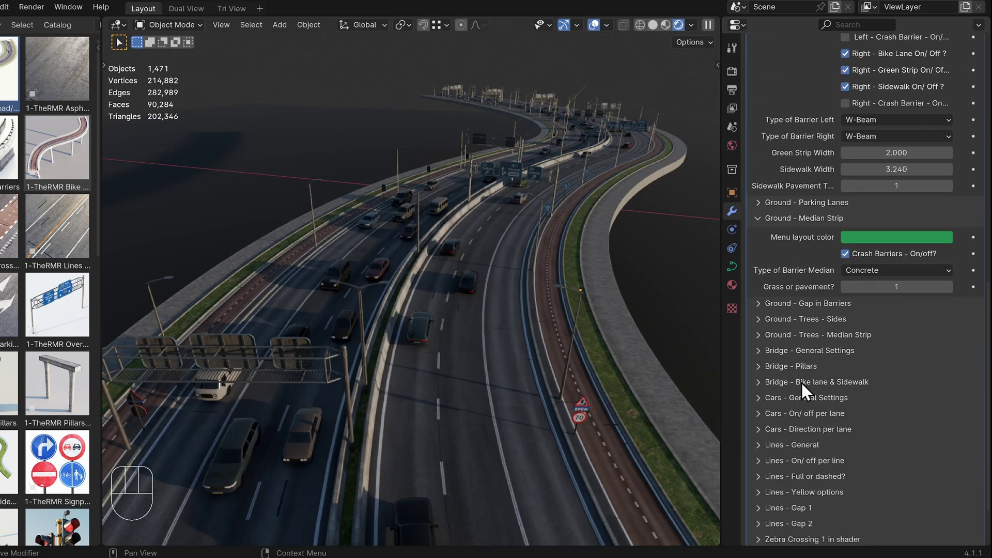
click(809, 331)
click(816, 376)
click(764, 368)
click(798, 220)
click(803, 322)
click(804, 199)
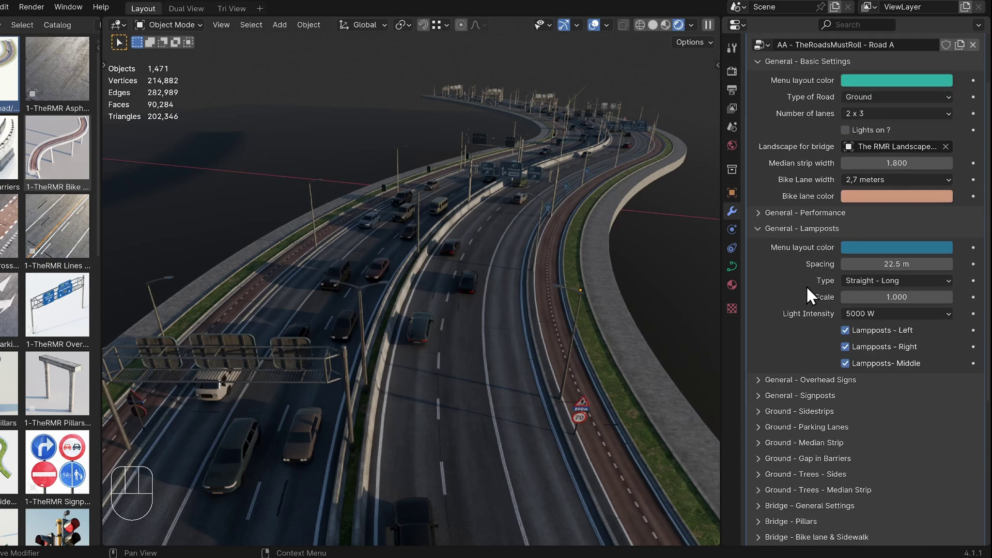
click(797, 238)
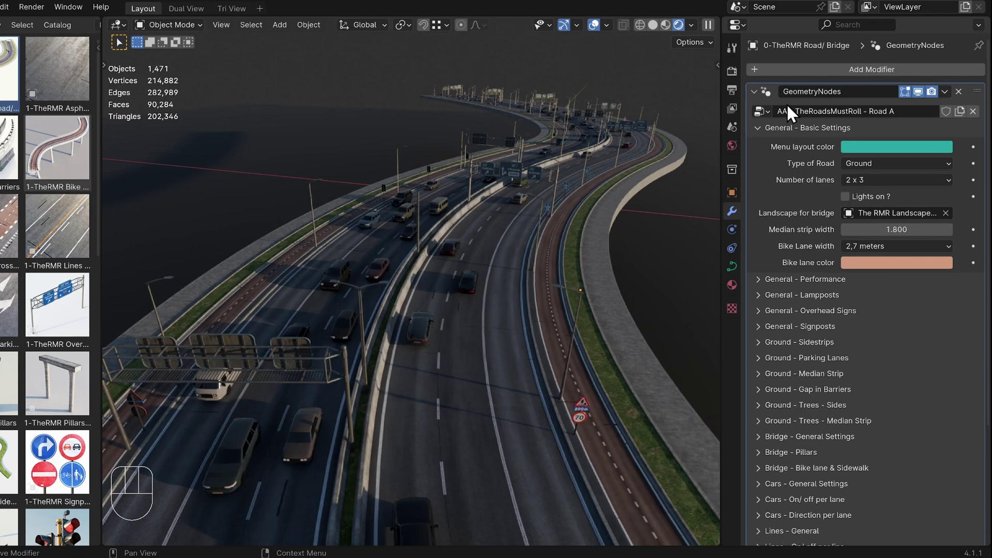
- Tick 'Lights on ?' so the lampposts light the road and follow the lit highway
click(846, 204)
middle_click(485, 269)
middle_click(493, 307)
middle_click(502, 307)
drag(497, 324, 521, 256)
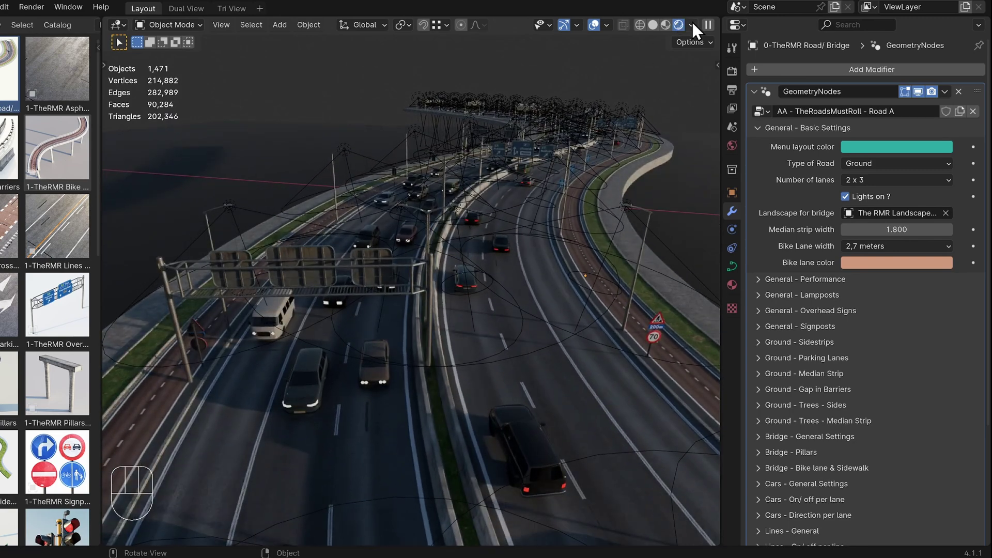
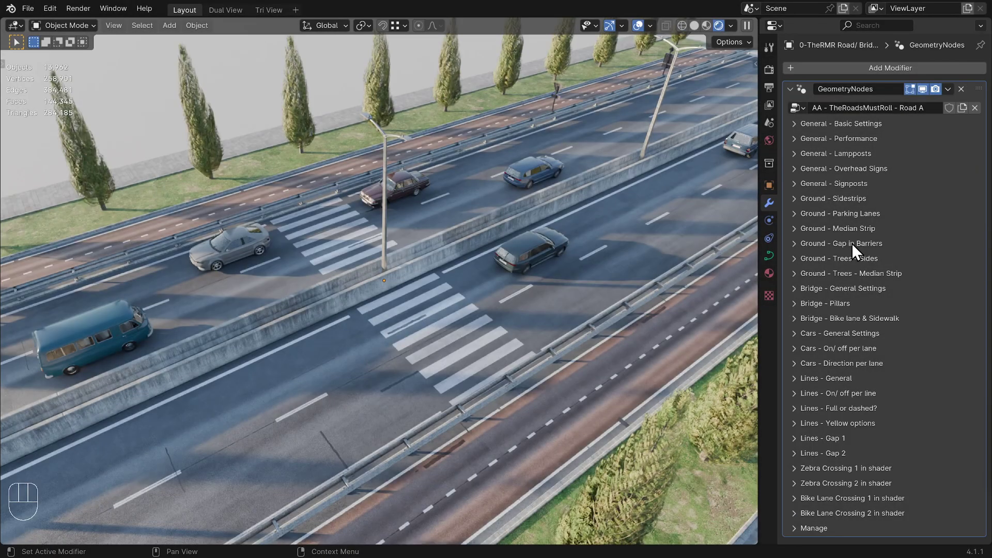
- Expand the 'Ground - Gap in Barriers' settings for the median barrier
click(852, 250)
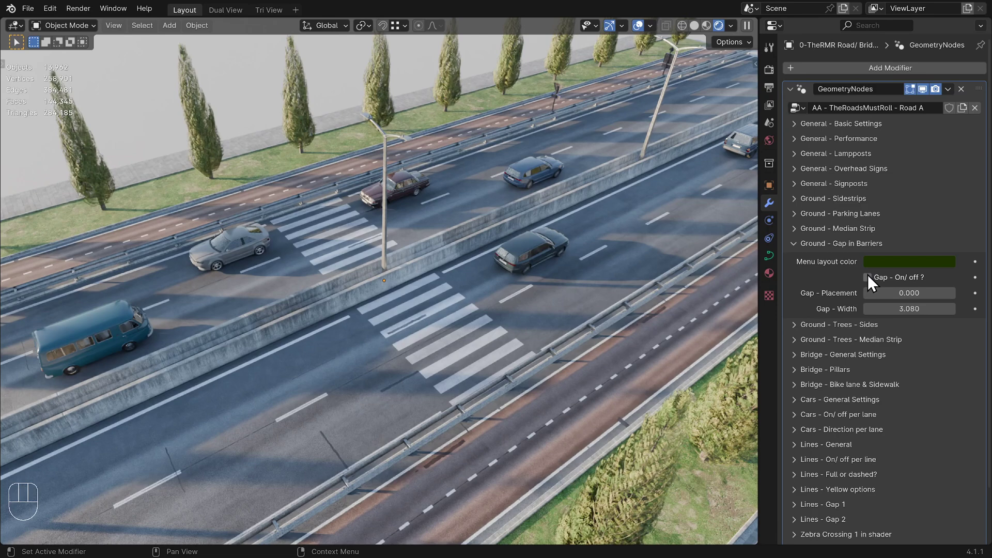
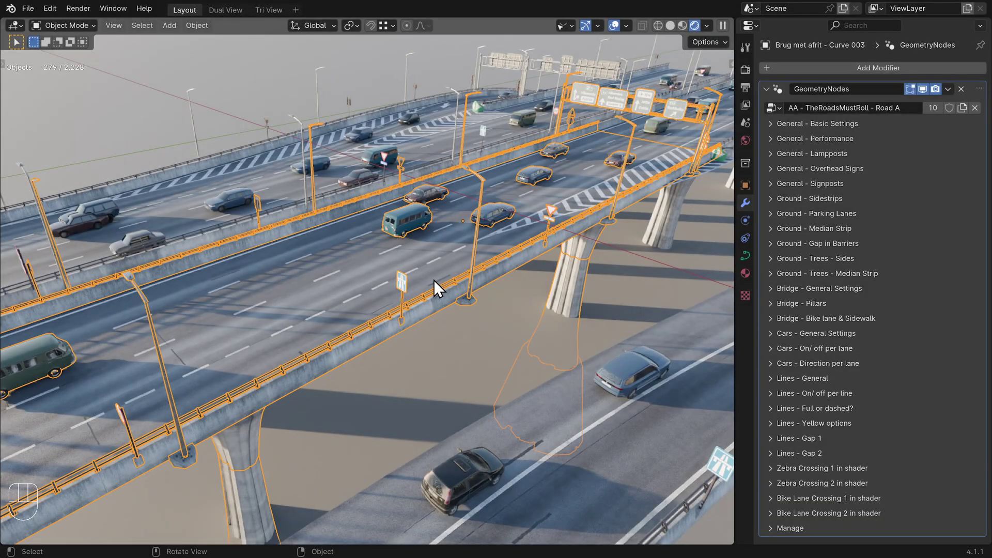
- Toggle the bridge's right edge off and back on in Bridge - General Settings, viewed from above
key(a)
key(a)
click(861, 290)
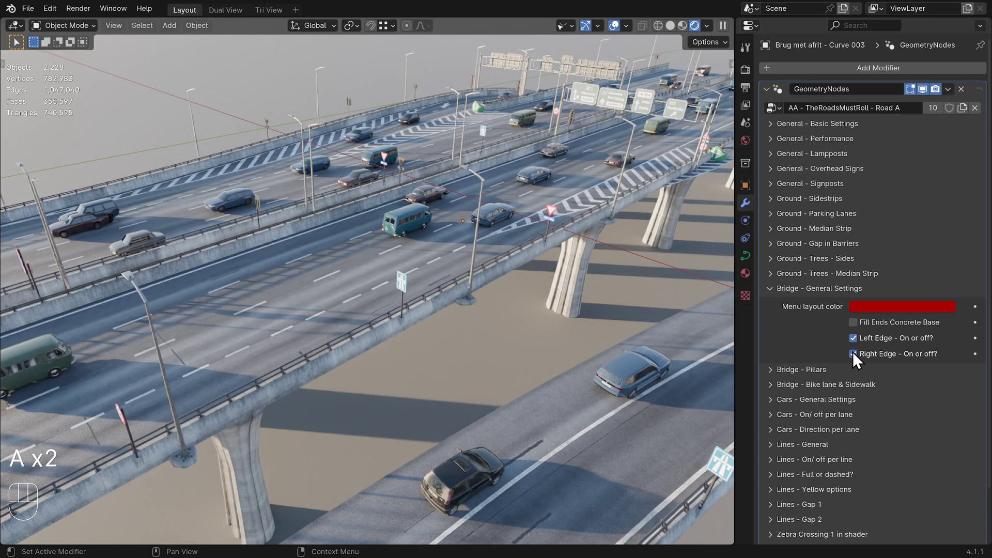
click(854, 356)
click(854, 357)
click(854, 357)
middle_click(570, 428)
drag(433, 399, 397, 435)
middle_click(398, 435)
- Select the other bridge curve and move it -15 along the X axis
click(647, 446)
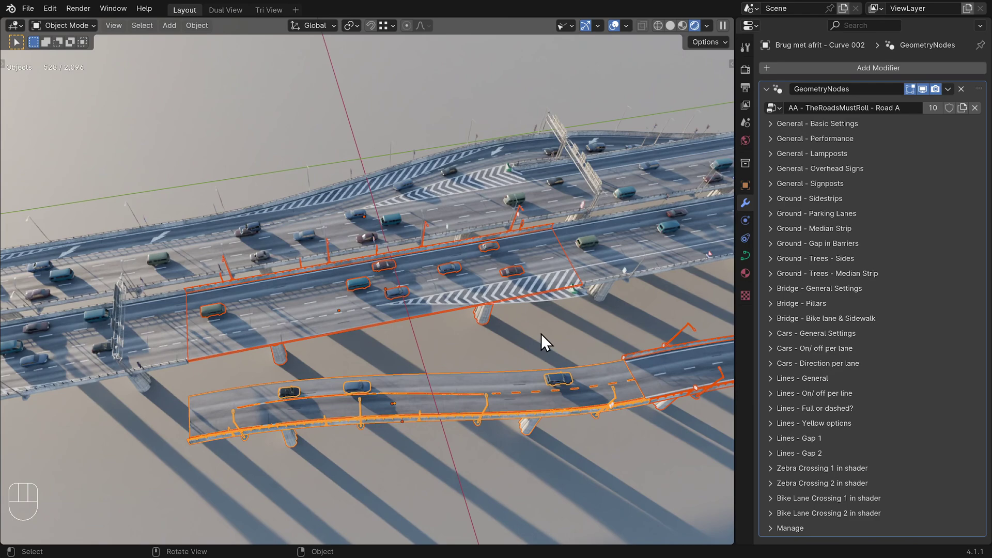
click(430, 286)
key(g)
key(x)
key(KP_Subtract)
key(KP_1)
key(KP_5)
key(KP_Enter)
- Orbit around the exit ramp and select the long pillared bridge
drag(483, 291, 522, 265)
key(a)
key(a)
drag(412, 326, 455, 306)
drag(412, 335, 424, 247)
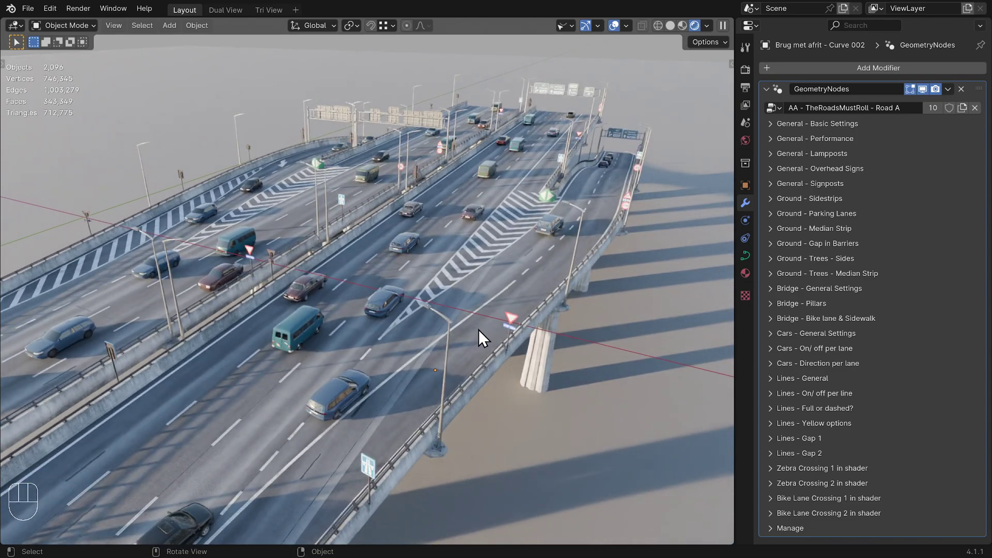
click(462, 219)
- Expand the 'Bridge - Pillars' panel to review spacing and gap options
key(a)
key(a)
drag(800, 305, 861, 406)
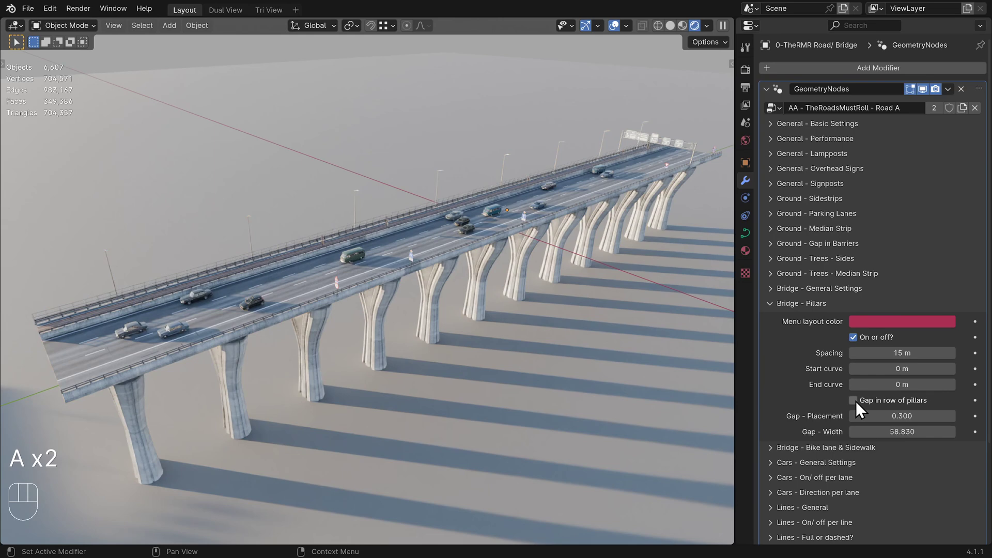
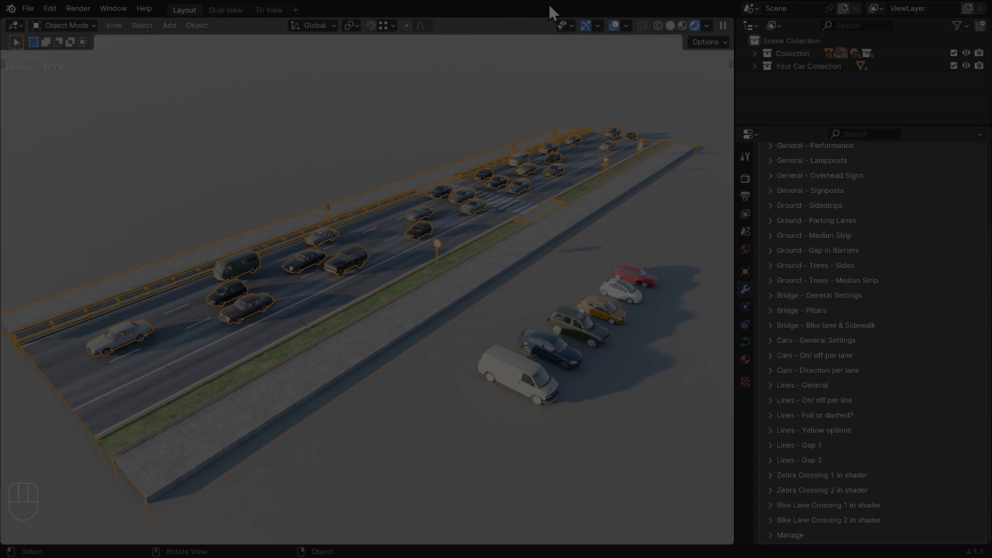
- Set User car collection to Your Car Collection and tick 'User car collection - On ?'
click(535, 230)
key(a)
key(a)
click(866, 346)
drag(864, 409, 865, 408)
drag(351, 312, 369, 302)
drag(300, 310, 381, 310)
drag(375, 342, 391, 261)
drag(464, 308, 474, 313)
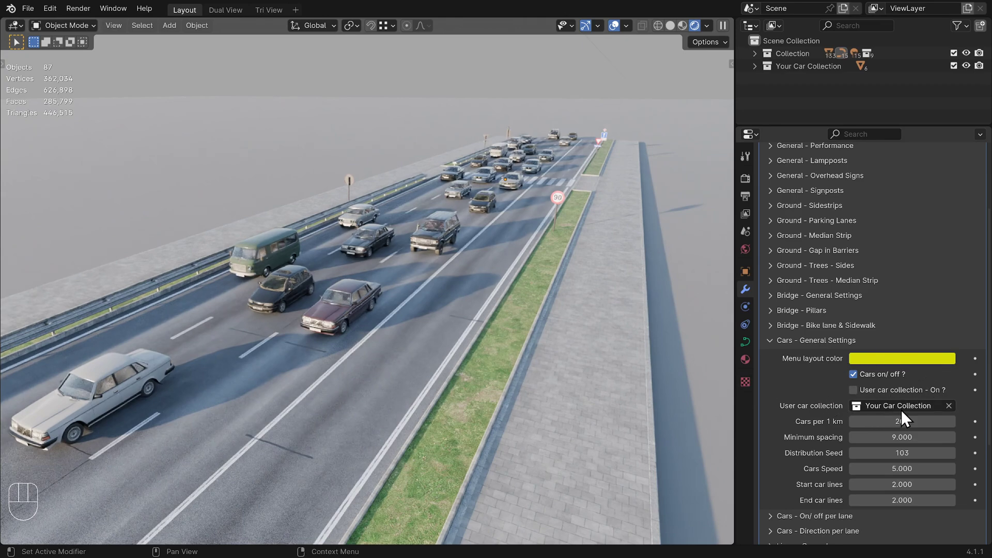
click(858, 394)
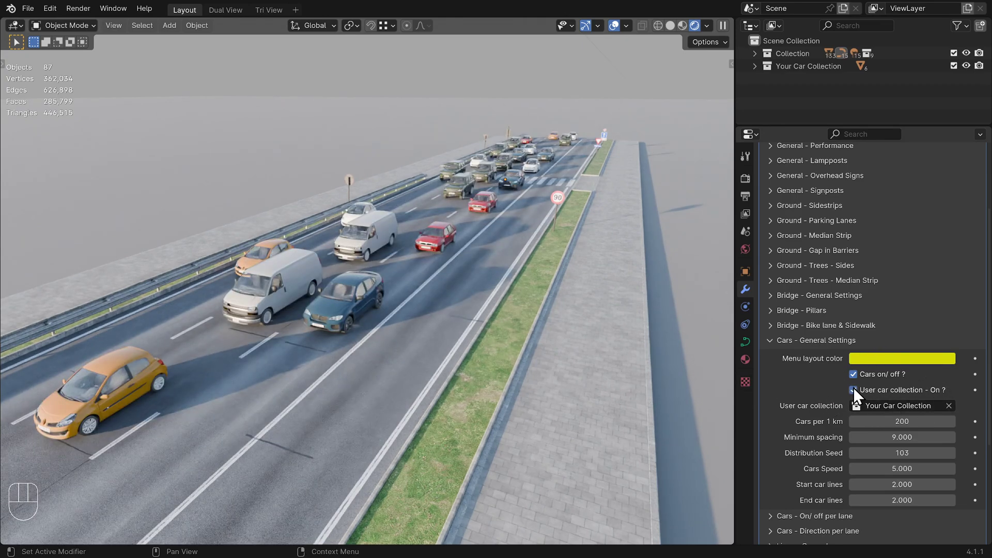
- Select one of the custom cars and orbit around the traffic to inspect it
drag(456, 353, 442, 349)
middle_click(447, 236)
middle_click(677, 313)
click(506, 338)
drag(470, 333, 514, 304)
drag(495, 302, 373, 303)
drag(443, 354, 344, 364)
drag(357, 334, 362, 358)
middle_click(254, 168)
- Enable Yellow Double Line and Yellow Single Line and switch lines 2 and 3 off
middle_click(461, 401)
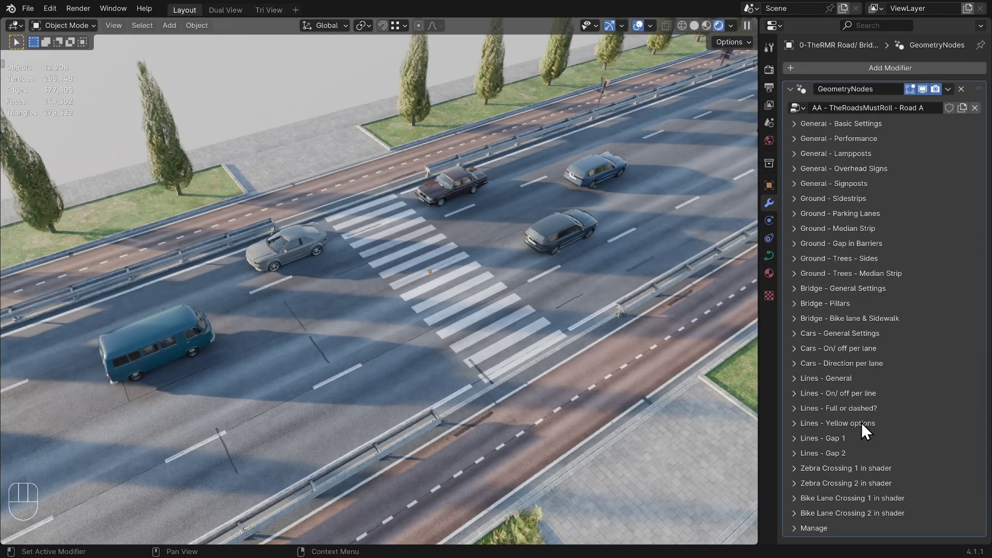
click(867, 428)
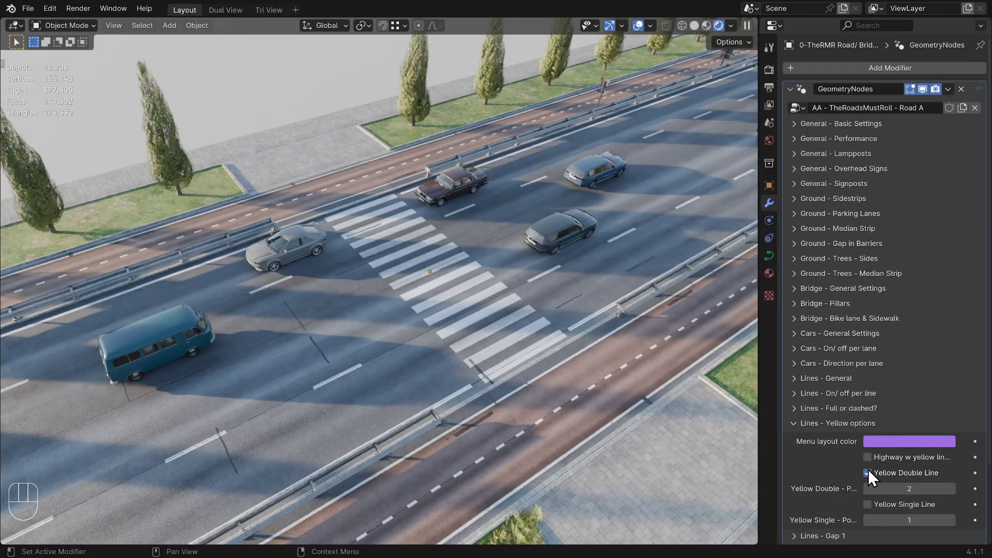
click(872, 478)
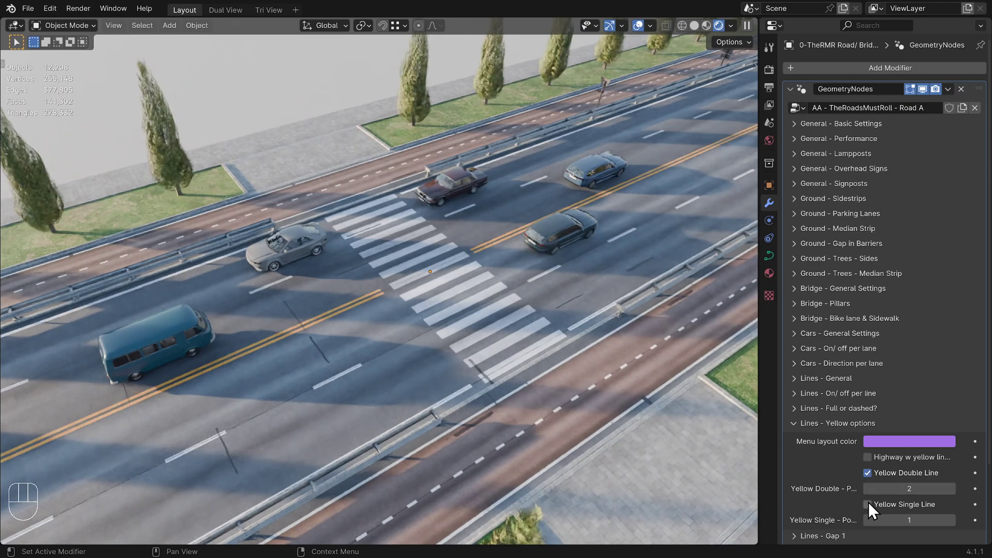
click(860, 399)
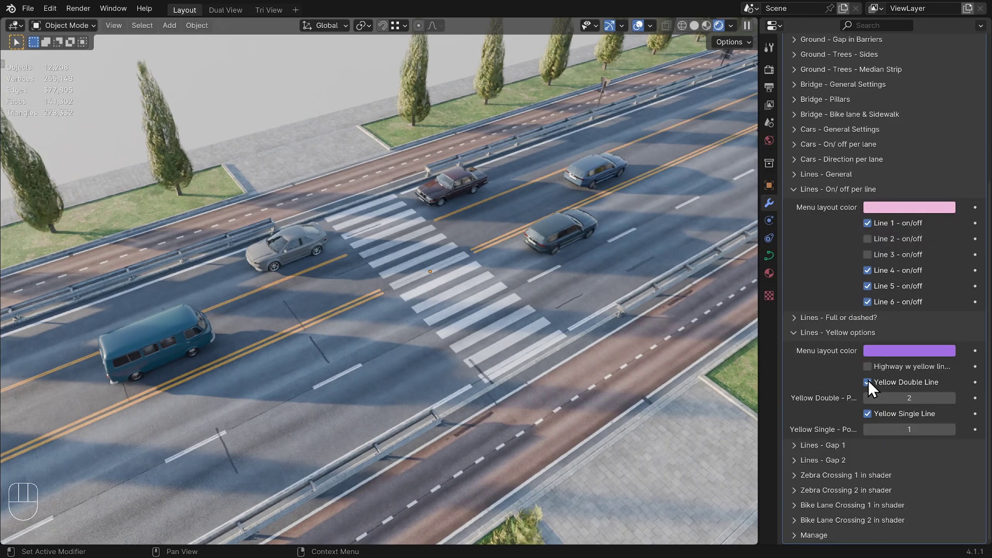
click(875, 387)
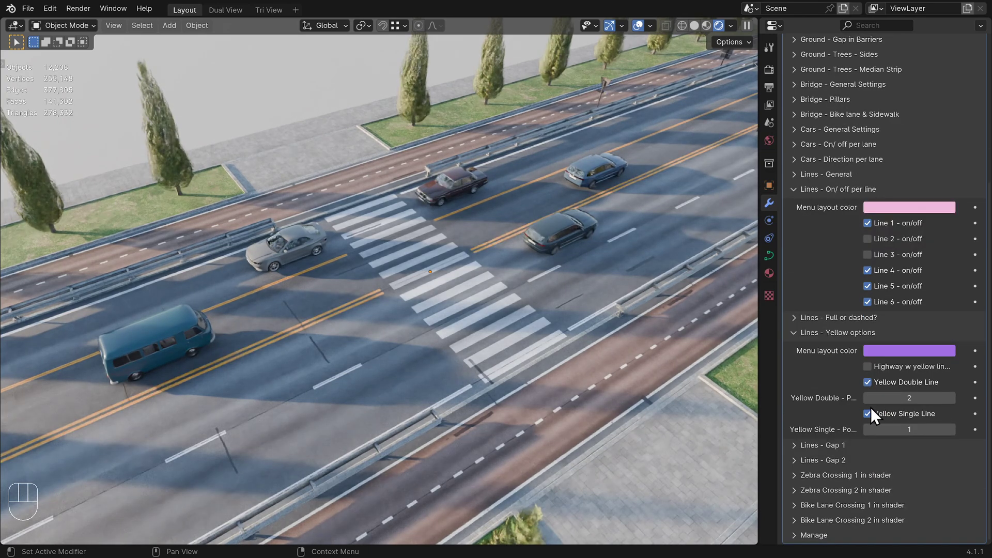
click(874, 416)
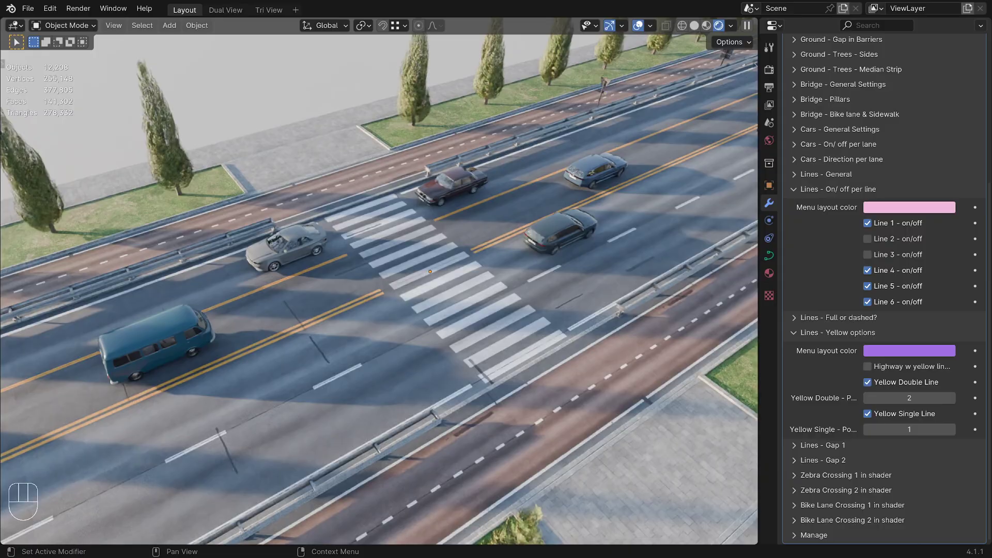
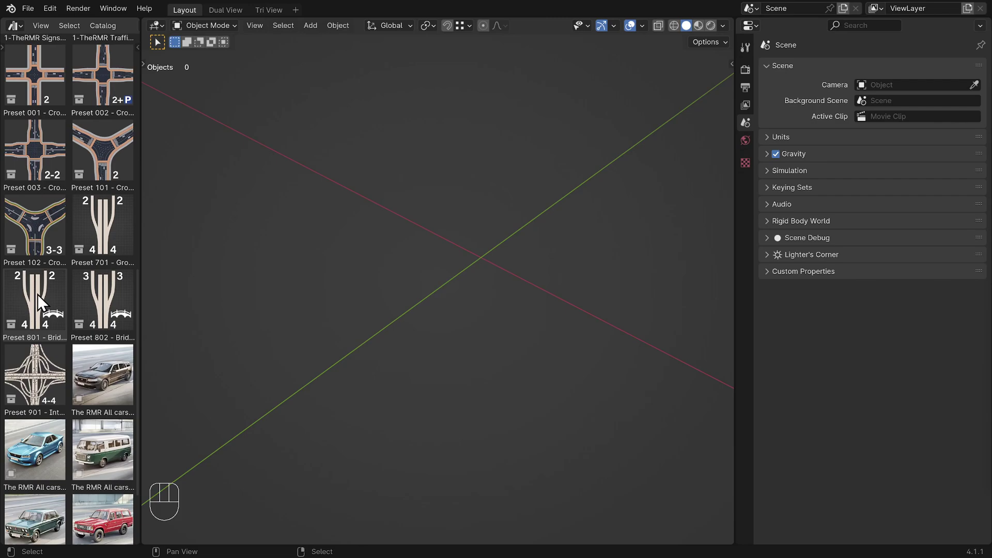
- Drag the bridge-with-ramps preset from the asset browser into the empty scene
key(z)
drag(471, 265, 528, 244)
drag(453, 220, 678, 214)
drag(548, 261, 572, 257)
drag(556, 241, 539, 204)
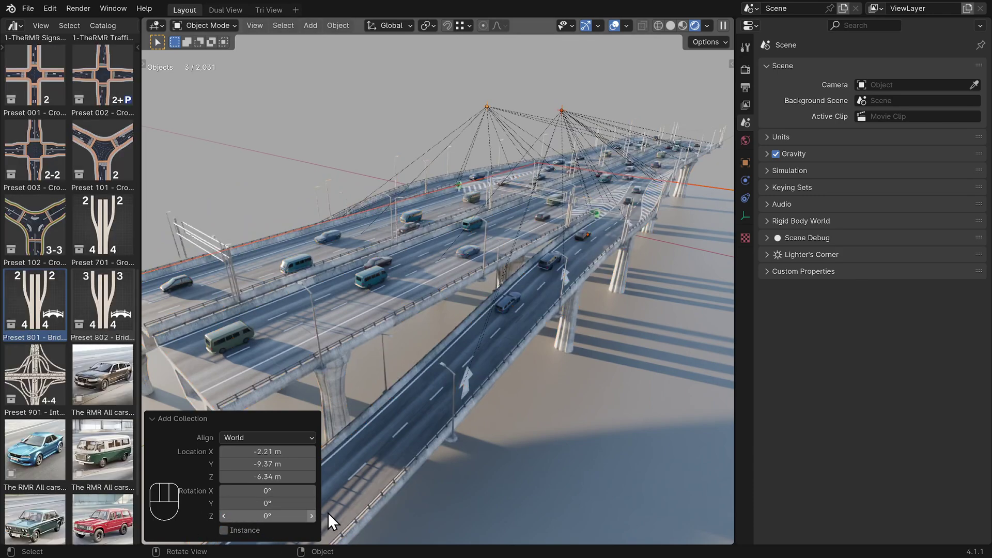
scroll(up, 3)
middle_click(457, 203)
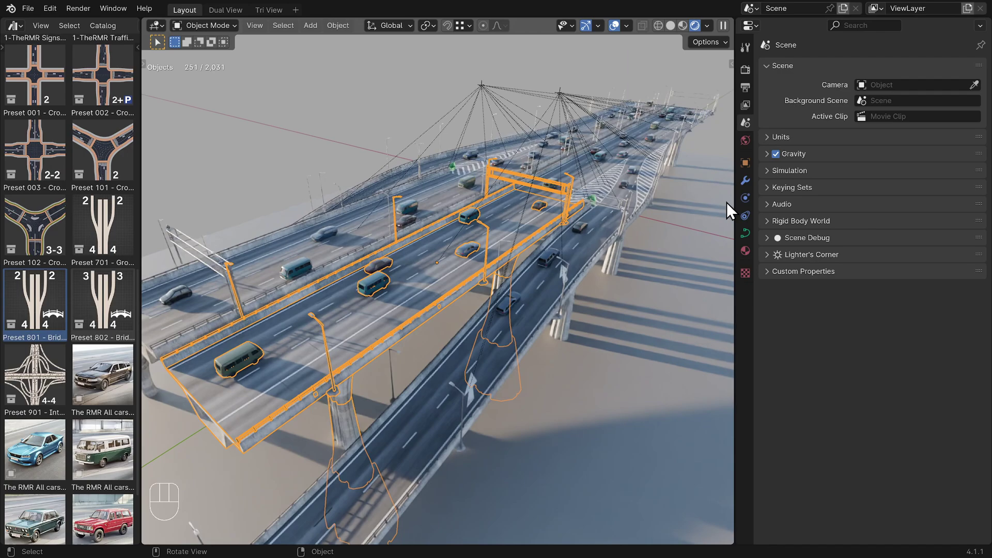
- Select the ramp road and the two-lane ramp curve while orbiting to see both ramps
click(751, 188)
drag(569, 229, 599, 211)
drag(514, 242, 466, 301)
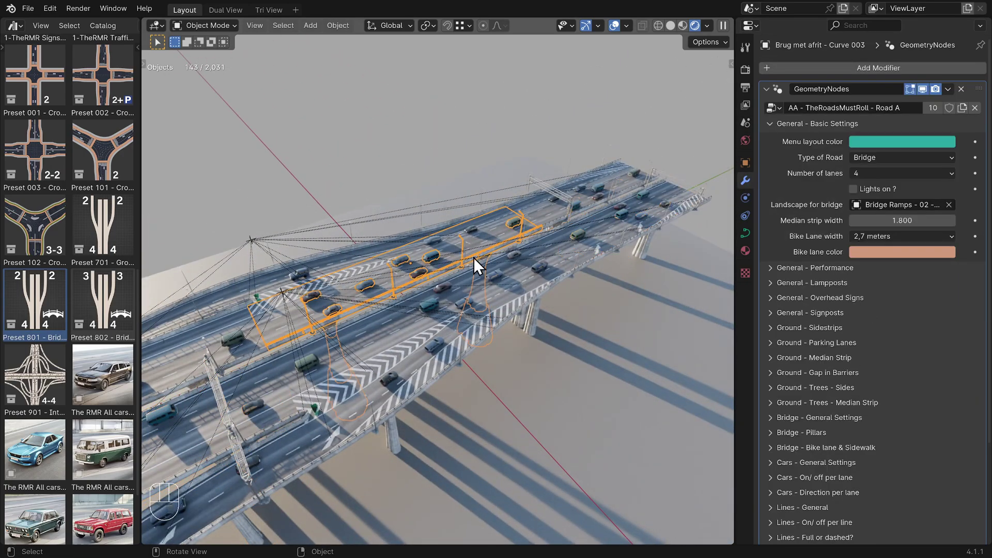
click(469, 315)
middle_click(354, 400)
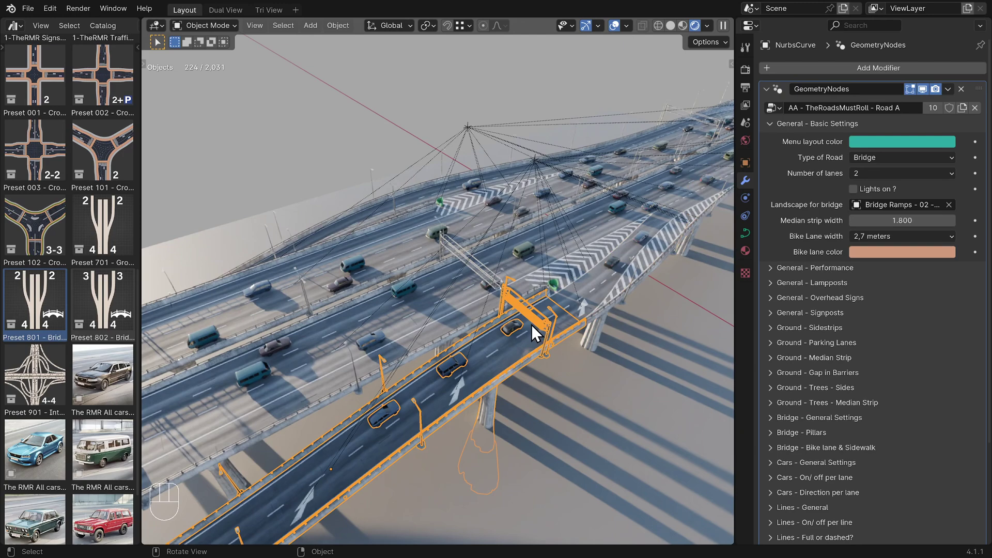
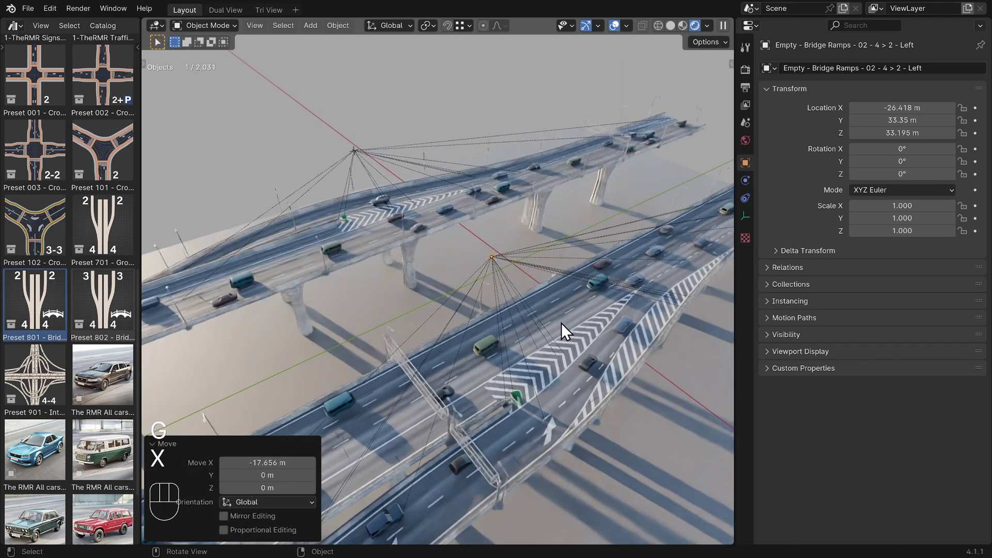
drag(561, 315, 556, 341)
drag(554, 327, 561, 309)
middle_click(531, 323)
- Select 'Empty - Bridge Ramps - Right' and start moving it along the X axis
click(400, 219)
key(g)
key(x)
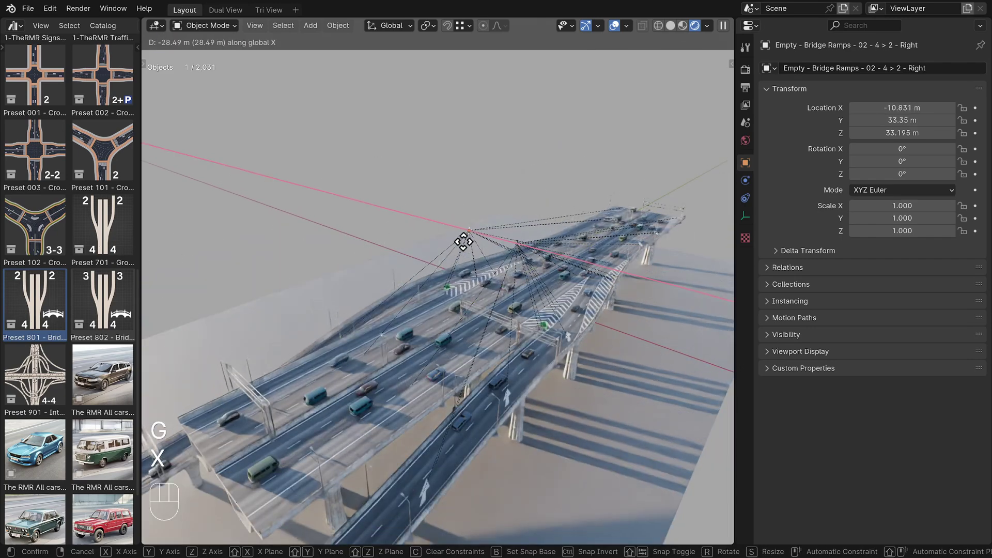
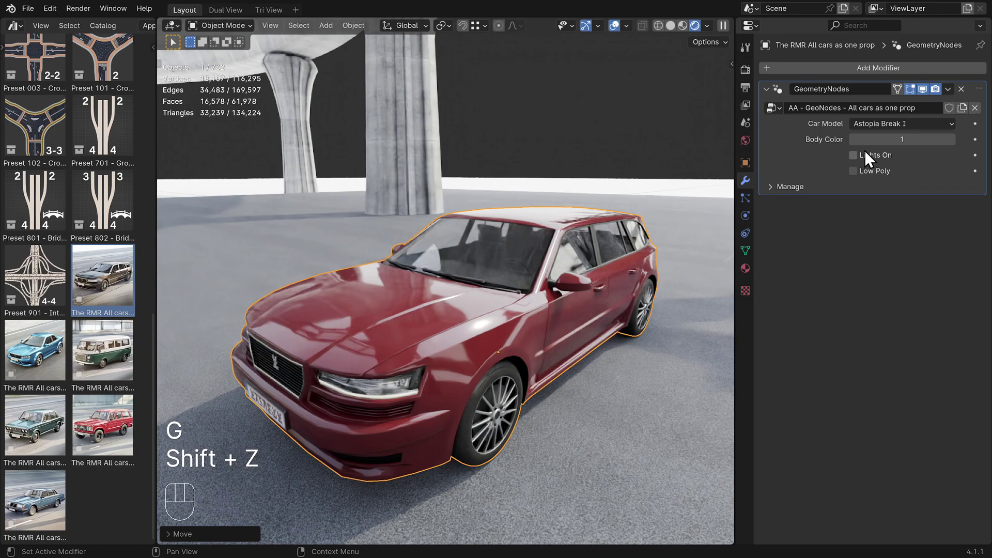
- Switch the Car Model of the all-cars prop from Astopia Break I to the Fiat 238 van
key(a)
key(a)
drag(883, 125, 890, 156)
drag(899, 127, 895, 158)
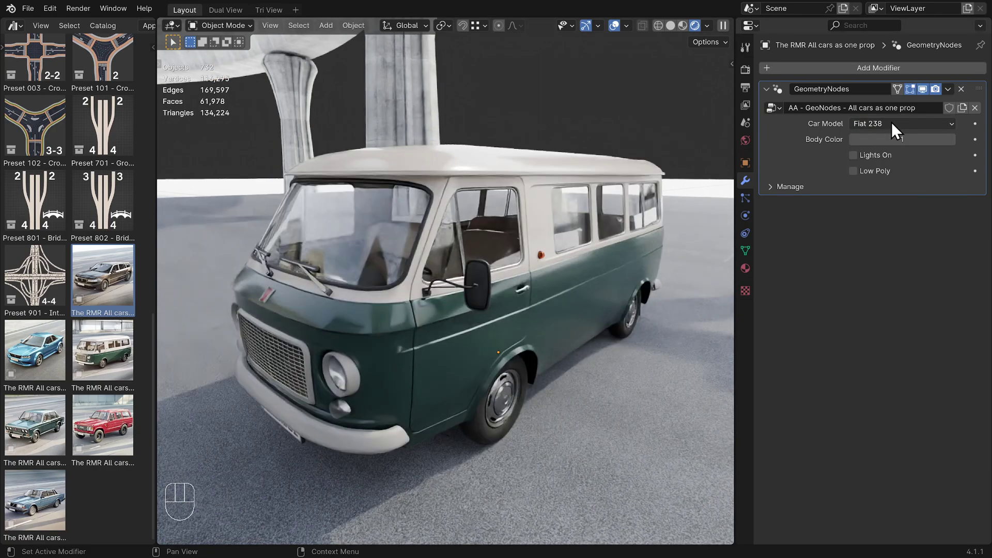
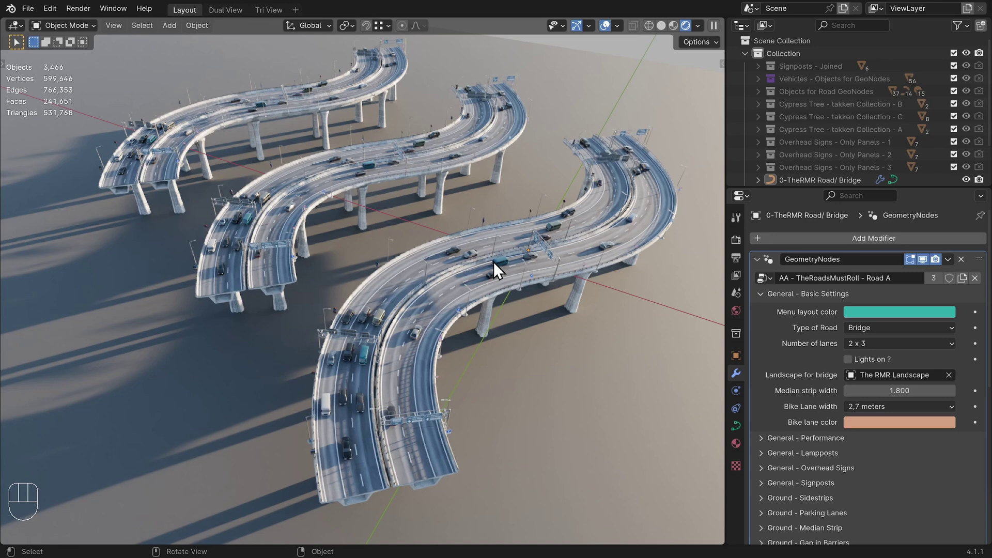
- Select the S-curved bridge and set its Bridge - Pillars spacing to 4 m, viewing the packed pillars
click(344, 178)
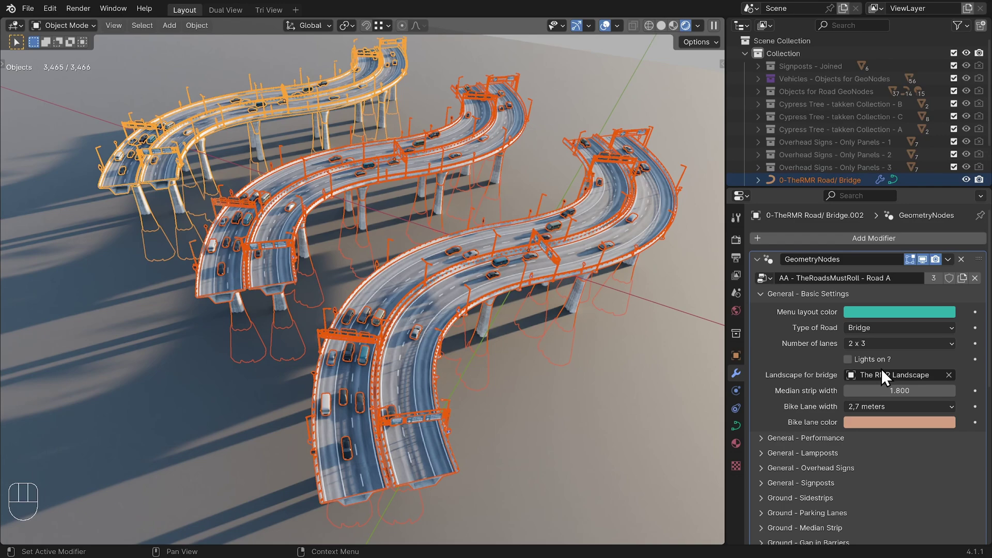
drag(887, 346, 878, 447)
drag(878, 348, 878, 372)
drag(882, 347, 874, 383)
drag(882, 344, 883, 456)
drag(875, 347, 857, 425)
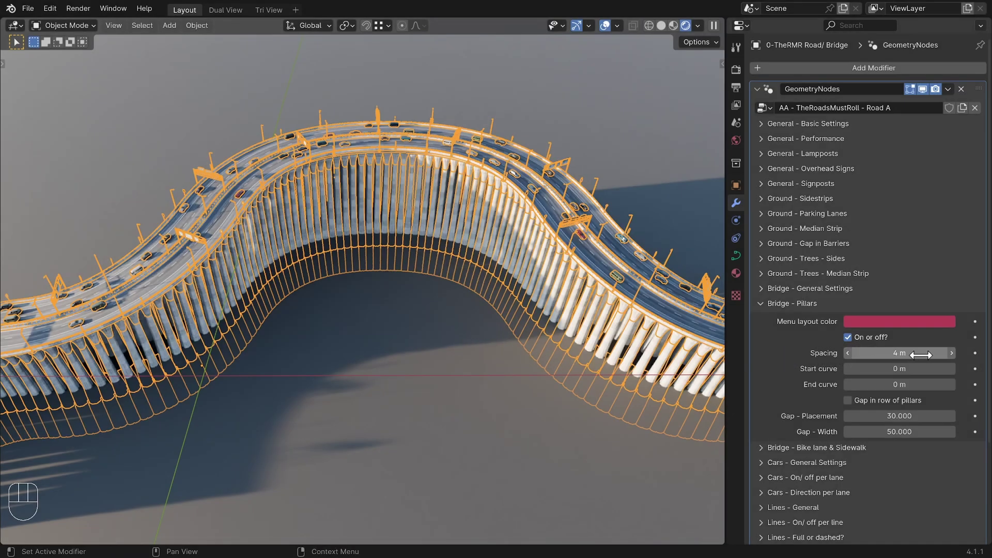
- Set the bridge pillar spacing to 30 m and inspect the spread-out pillars
key(BackSpace)
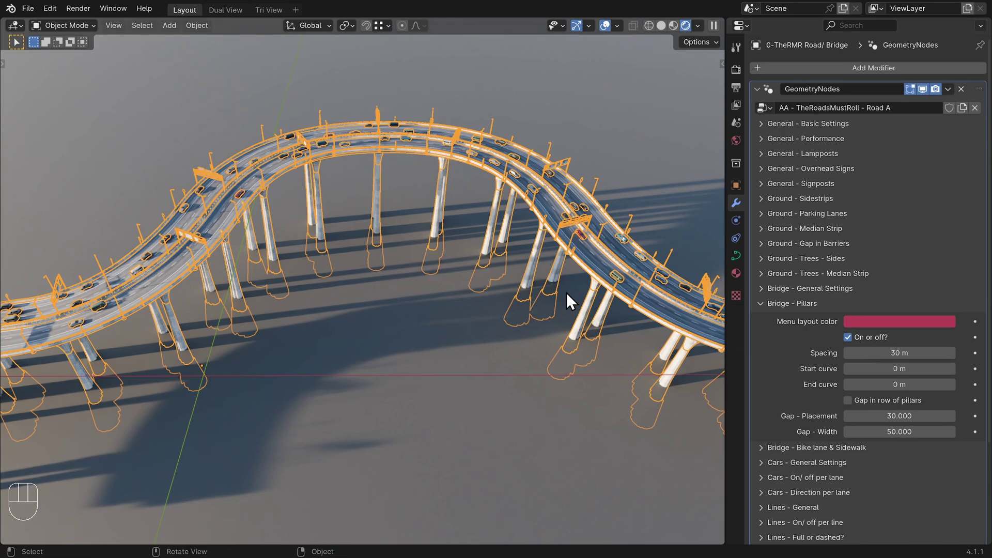
middle_click(560, 281)
middle_click(565, 281)
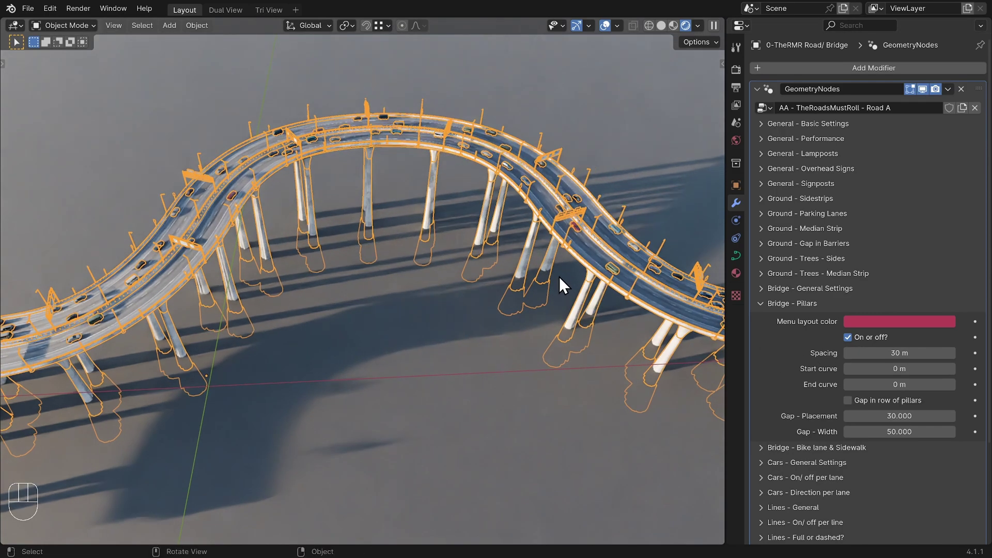
drag(562, 261, 573, 287)
drag(568, 279, 569, 288)
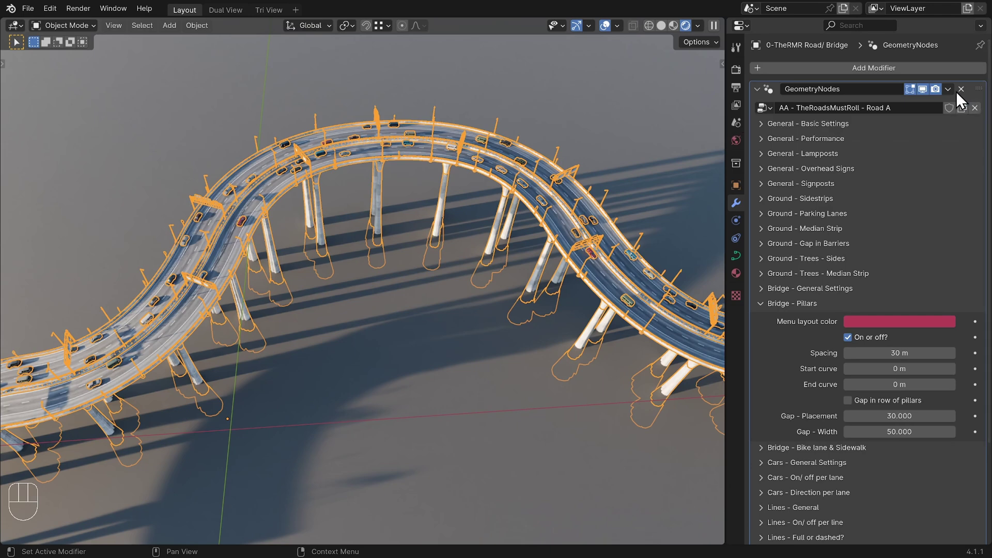
- Change Type of Road in Basic Settings to Ground, rebuilding the S-curve as a ground road
drag(769, 111, 768, 112)
key(a)
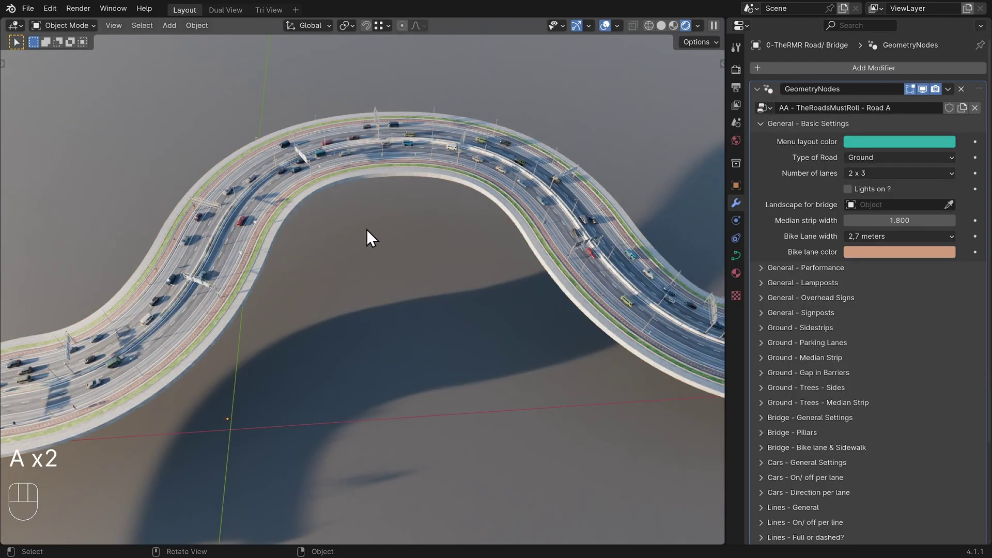
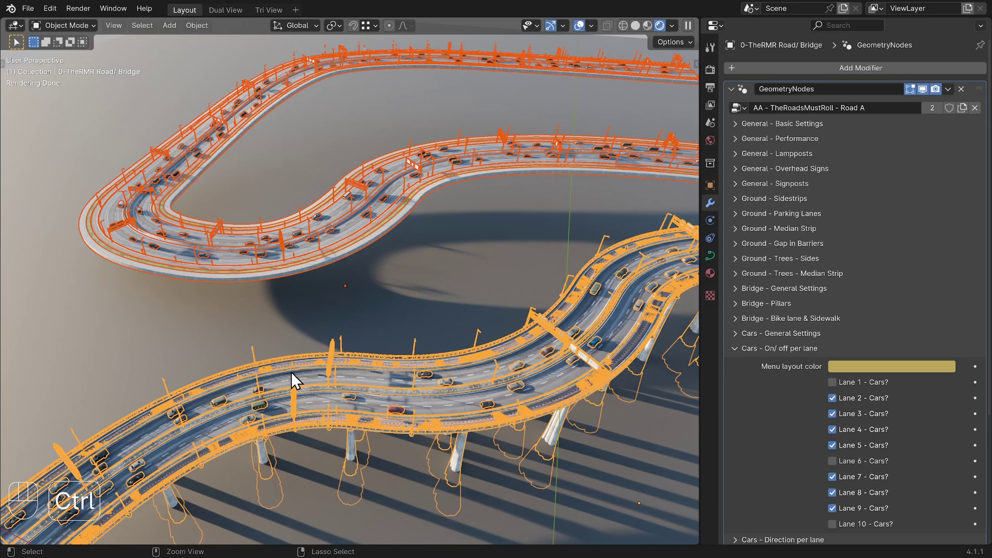
- Load the landscape bridge example scene
key(ctrl+l)
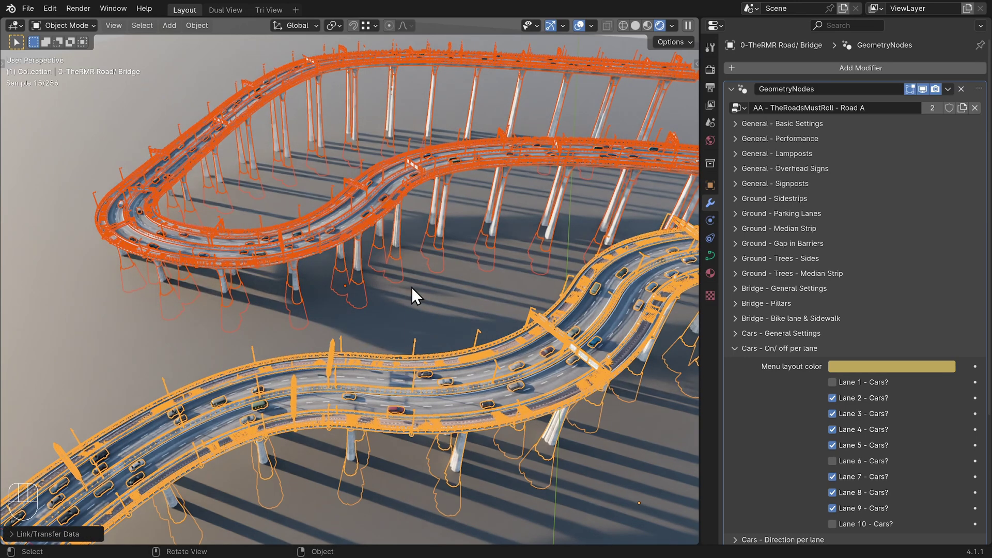
key(a)
key(a)
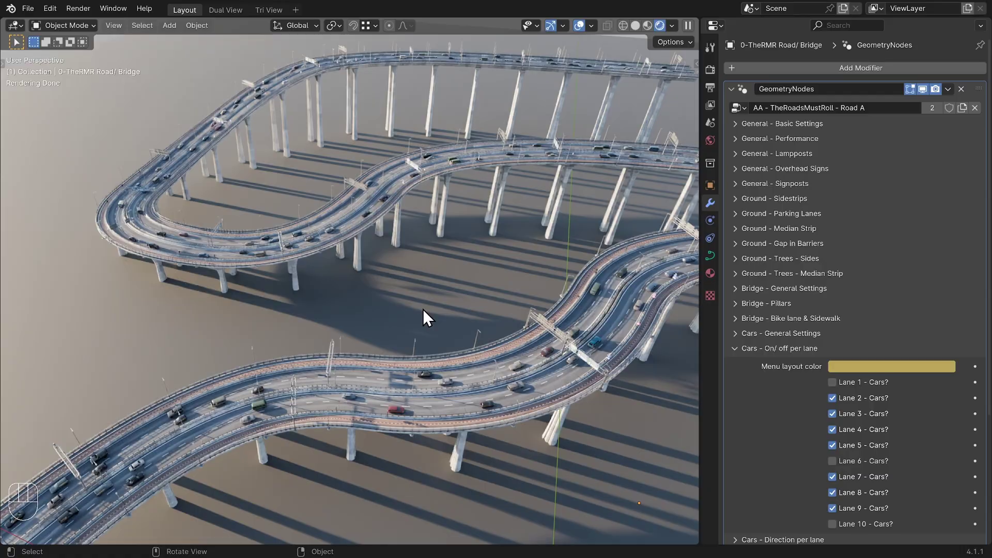
drag(417, 303, 414, 284)
double_click(414, 285)
- Orbit the viewport to frame the pillared bridge and terrain plane from above
drag(412, 301, 404, 232)
drag(412, 229, 394, 234)
drag(392, 233, 398, 235)
- Move the landscape plane vertically along Z beneath the bridge
key(g)
key(z)
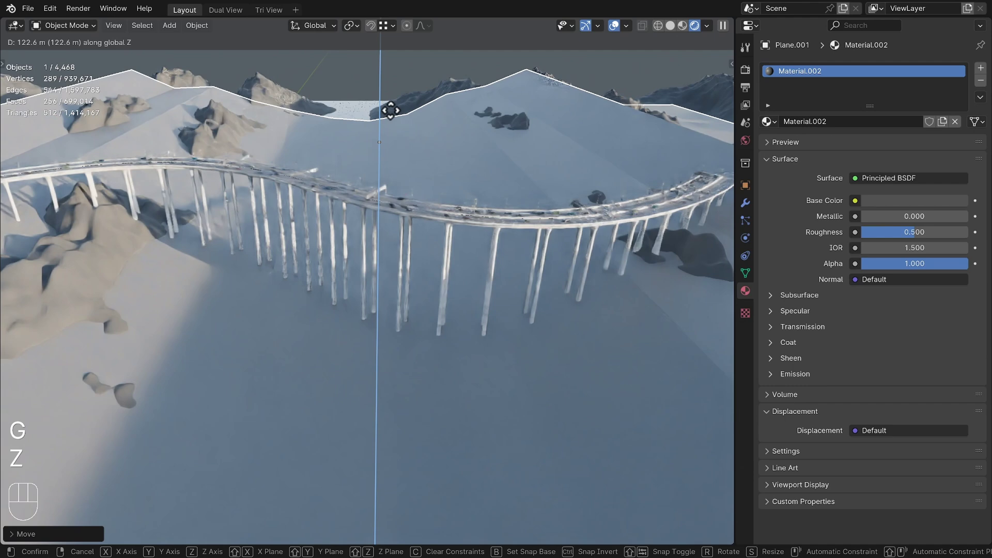
key(ctrl+alt+z)
- In the bridge's Basic Settings, clear and restore Plane.001 as the Landscape for bridge object
click(454, 221)
click(748, 207)
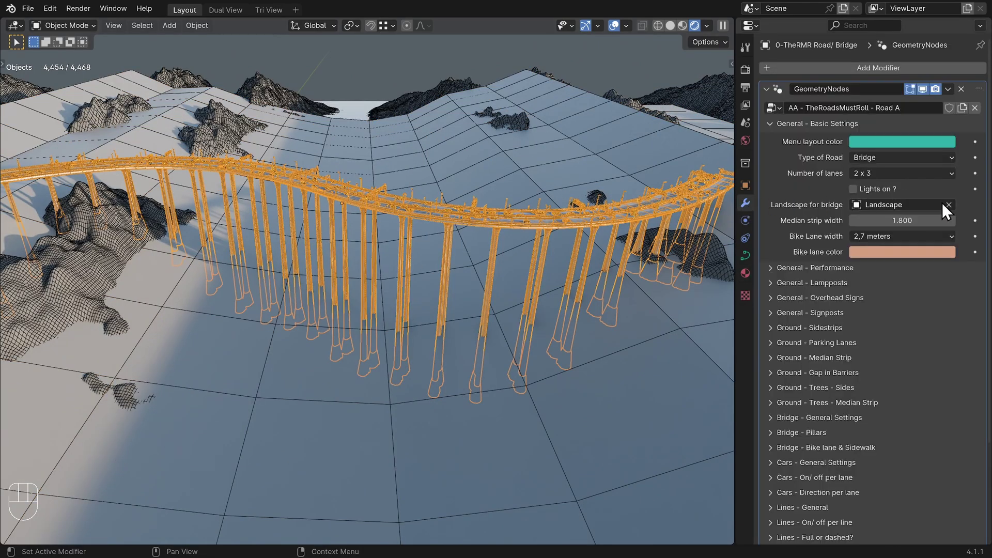
click(954, 209)
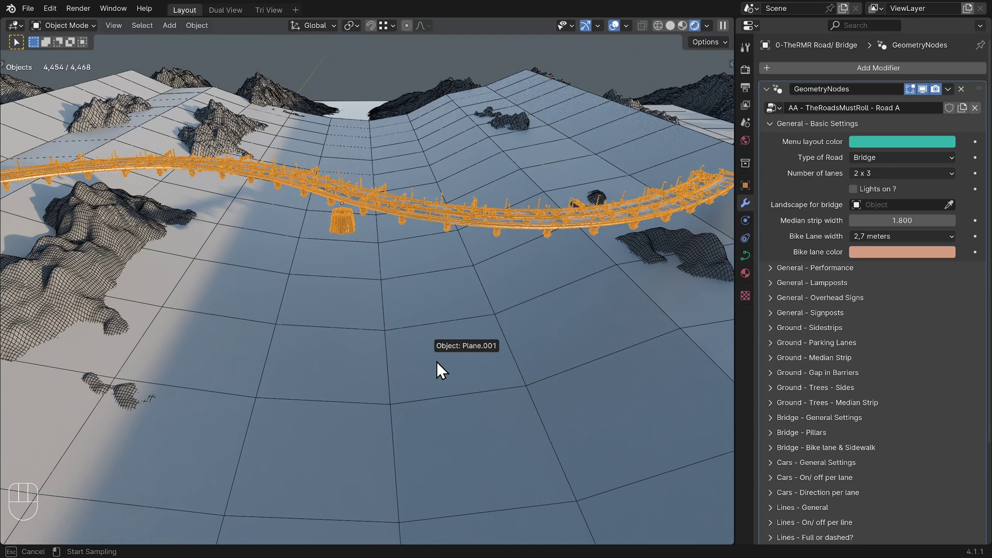
key(a)
key(a)
key(ctrl+alt+z)
- Lower the plane along Z so the bridge pillars stretch down to meet it
click(472, 390)
key(g)
key(z)
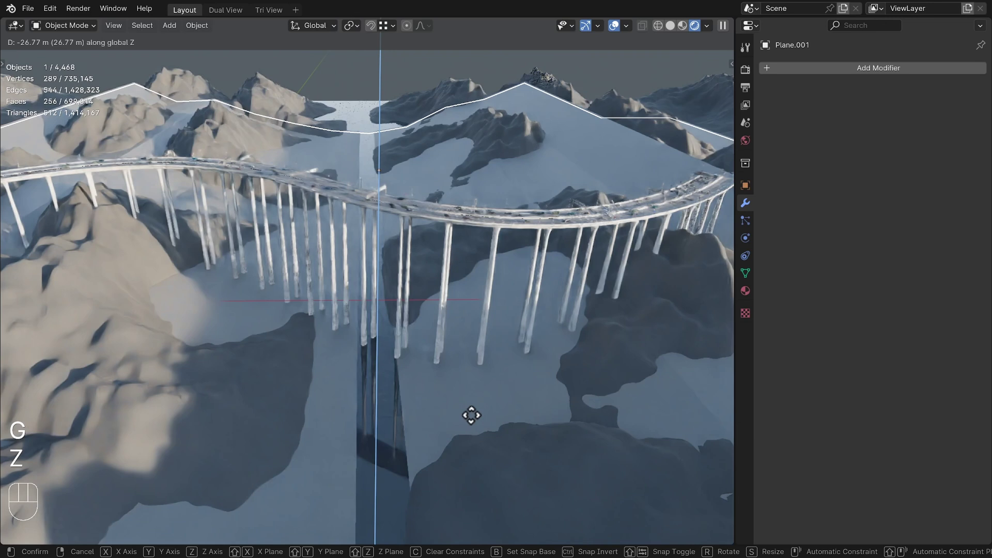
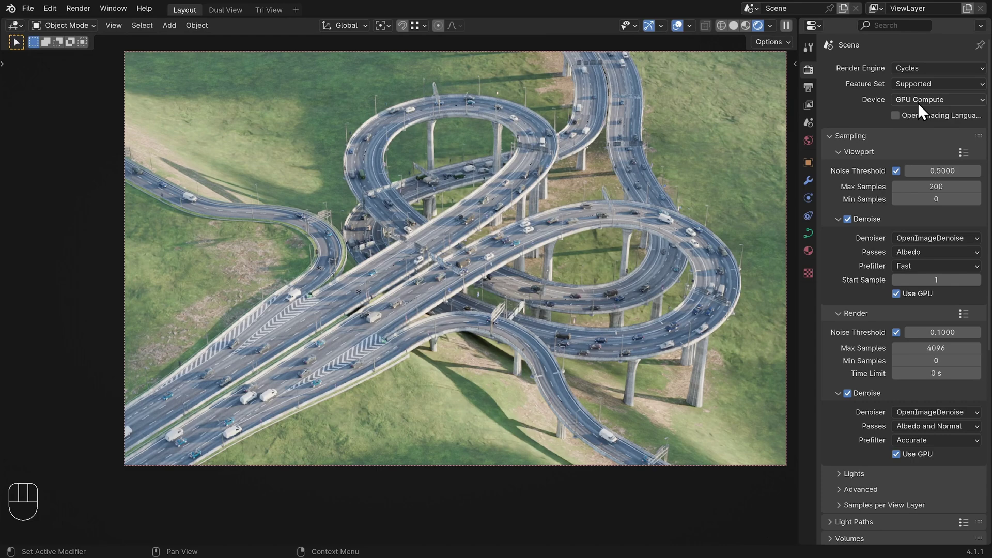
- Set the render Noise Threshold from 0.1 to 0.01 with Cycles GPU Compute
drag(925, 126, 926, 133)
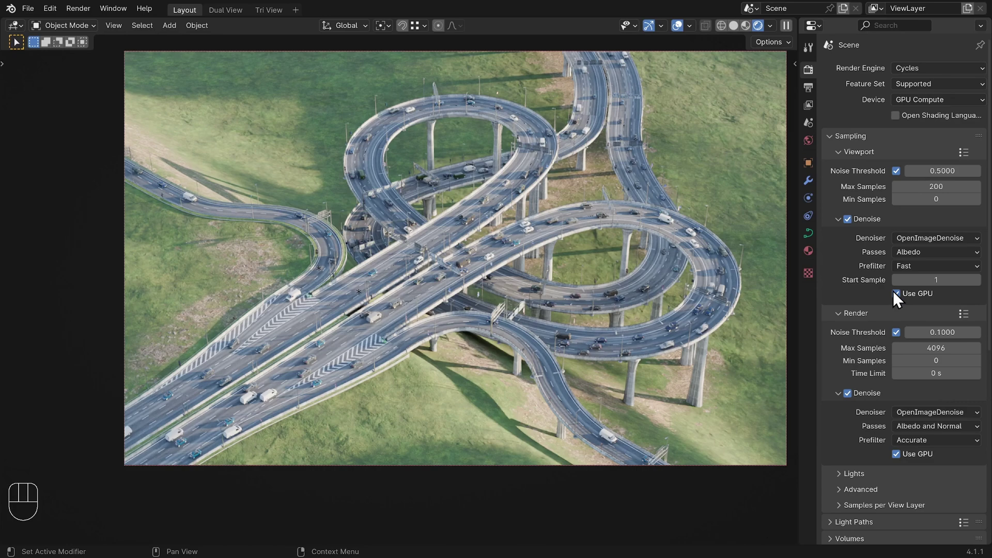
click(900, 295)
drag(901, 299, 891, 286)
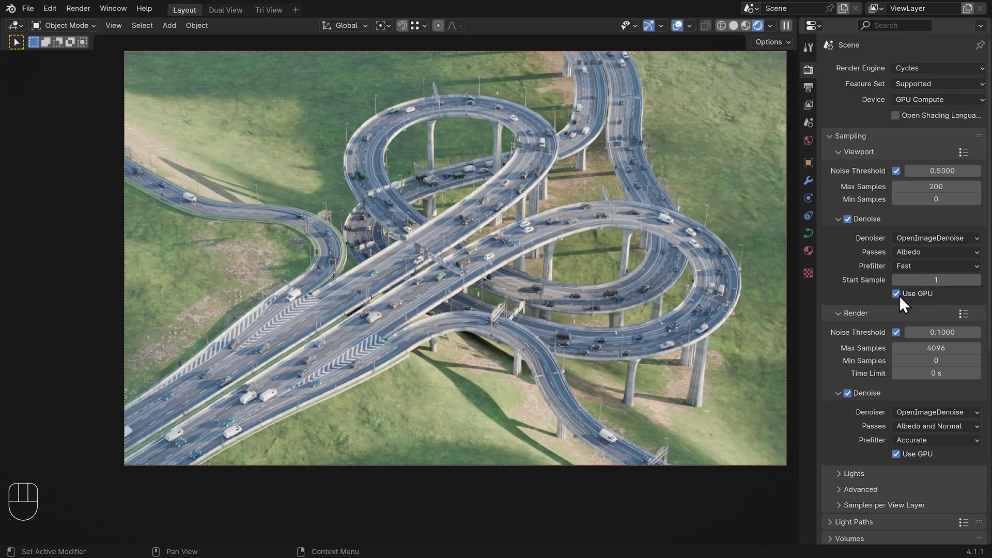
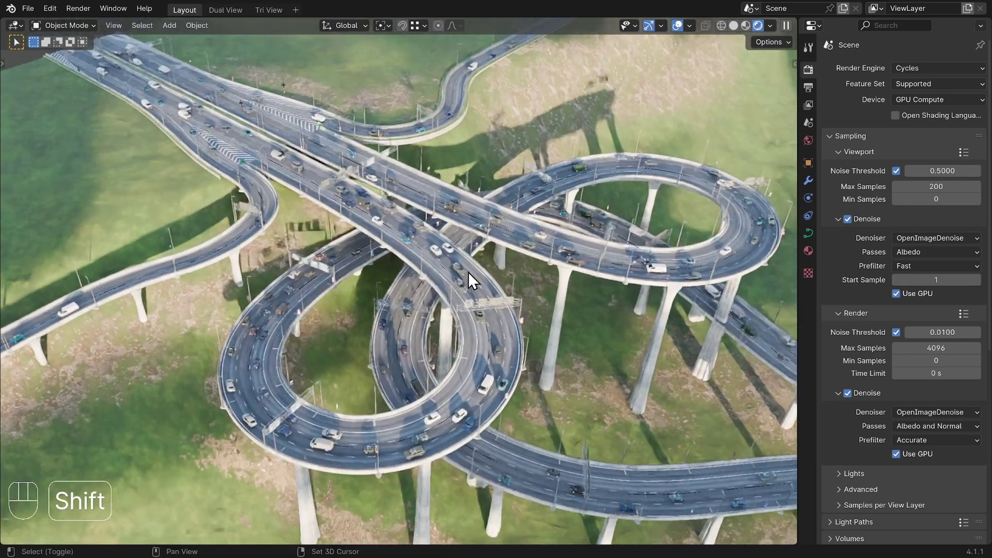
- Switch to Solid shading and orbit around the interchange to check its layout
drag(504, 271, 423, 277)
drag(483, 325, 498, 313)
key(z)
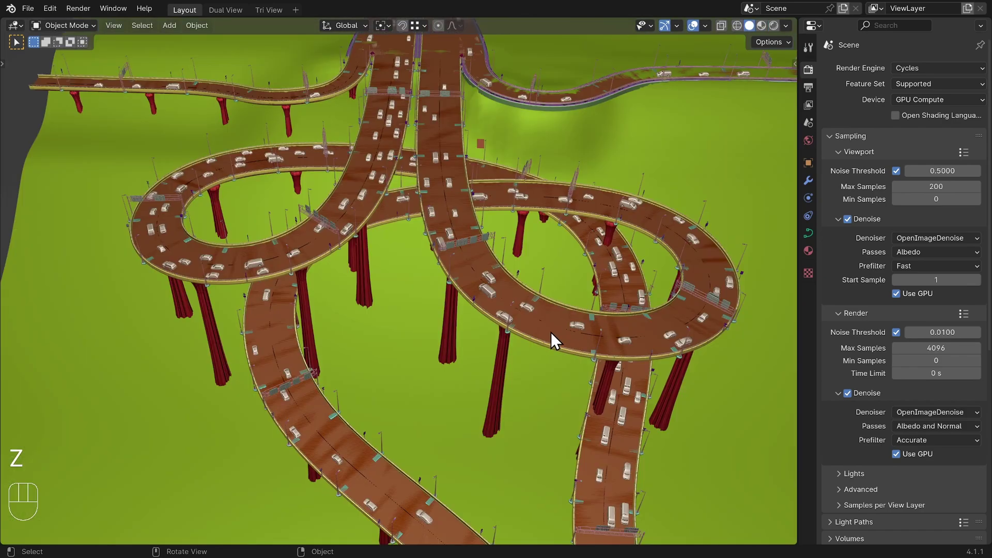
drag(550, 333, 515, 324)
key(ctrl+alt+z)
key(ctrl+alt+z)
drag(564, 334, 510, 361)
drag(515, 344, 351, 346)
drag(567, 323, 453, 322)
drag(595, 333, 530, 324)
drag(642, 307, 532, 370)
middle_click(525, 372)
- Return to Rendered shading and orbit around the interchange again
key(z)
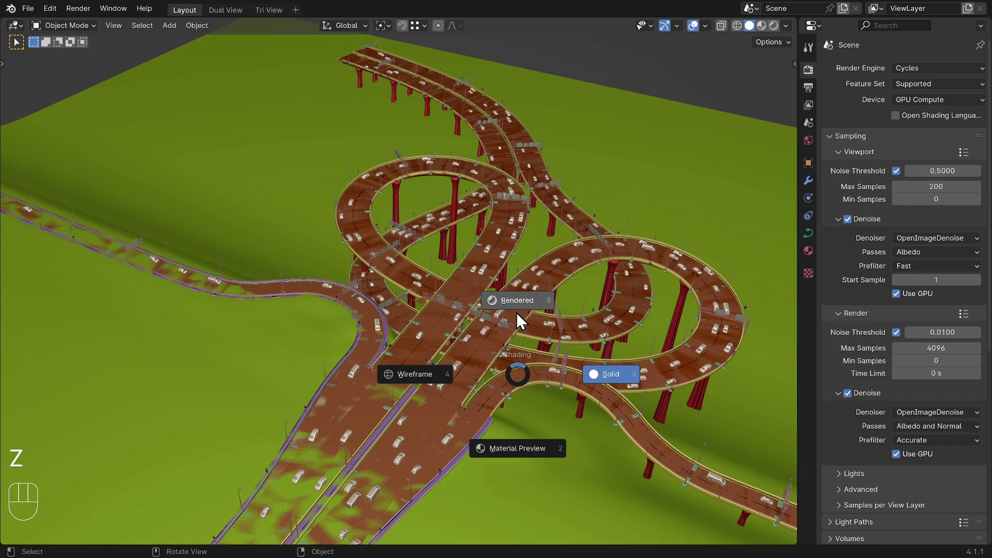
drag(516, 332, 514, 274)
drag(579, 321, 533, 302)
middle_click(533, 302)
drag(559, 291, 566, 352)
drag(548, 167, 592, 233)
drag(594, 240, 410, 212)
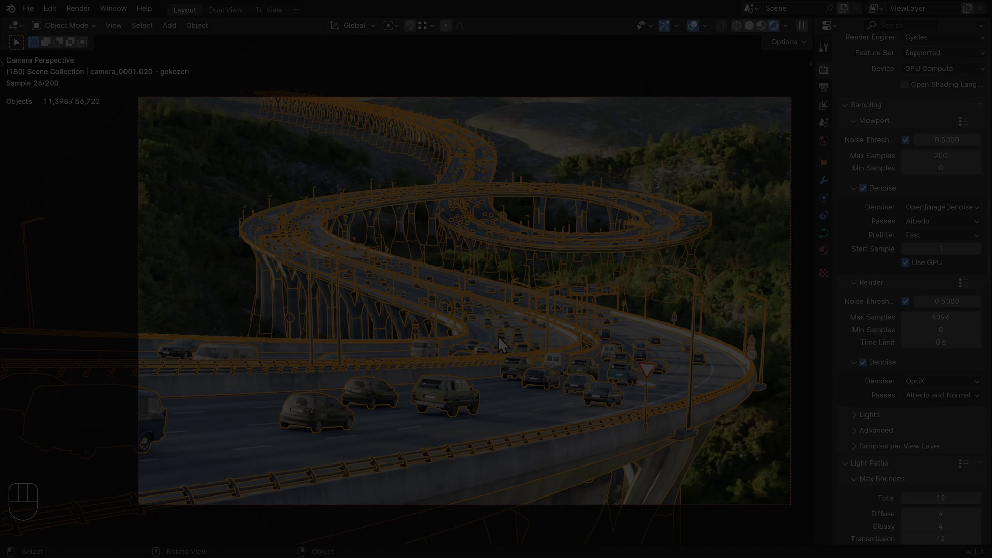
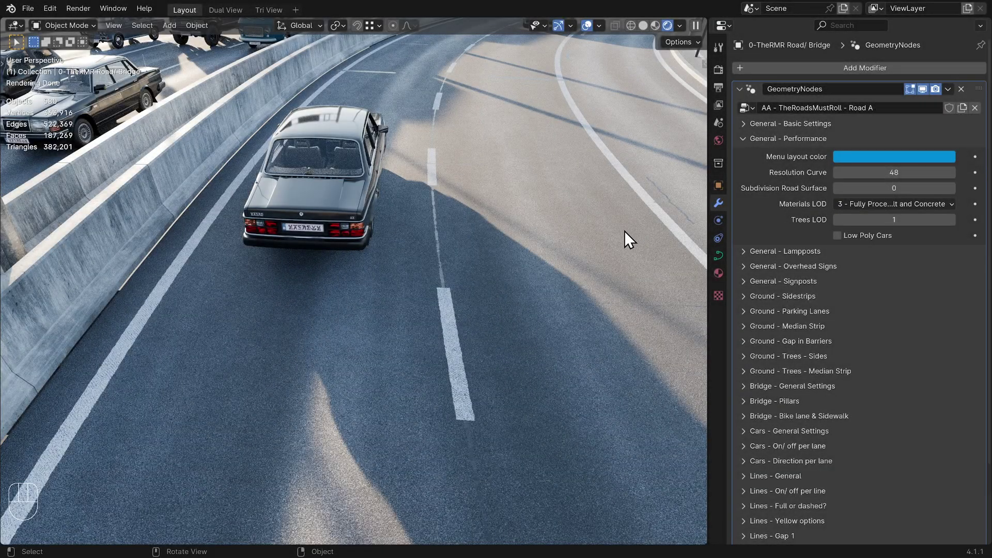
- Set Trees LOD to 2 and switch Low Poly Cars off to full-detail car models
drag(886, 207, 811, 209)
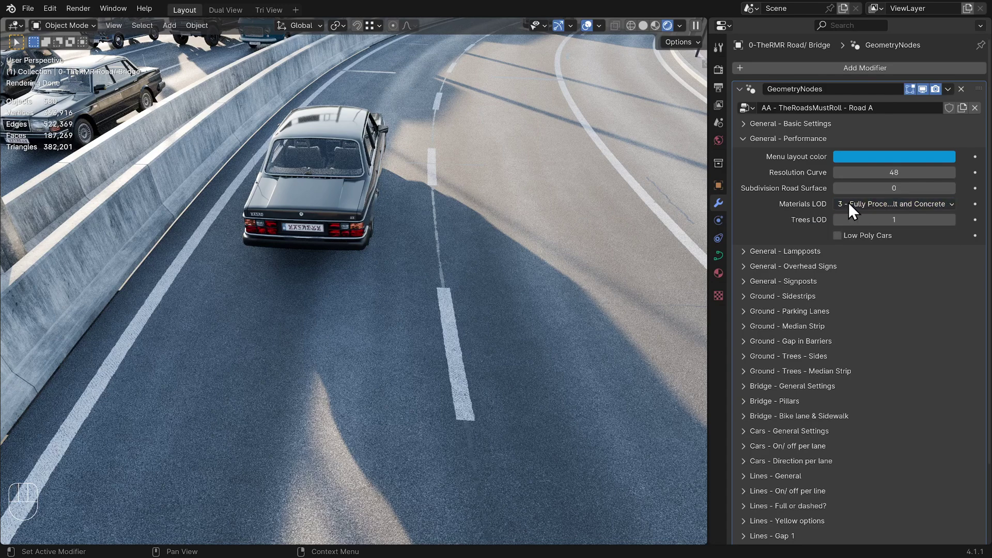
drag(867, 209, 839, 253)
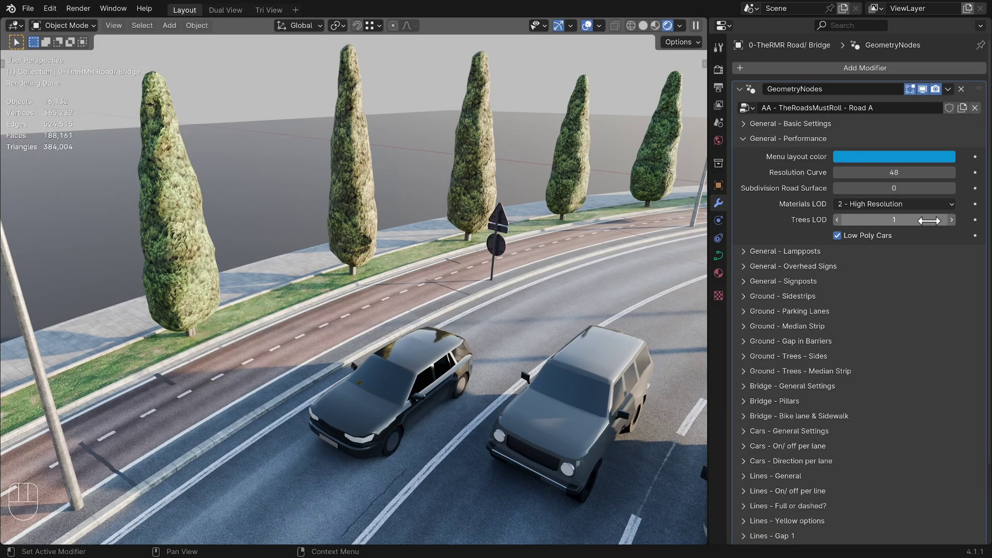
click(955, 227)
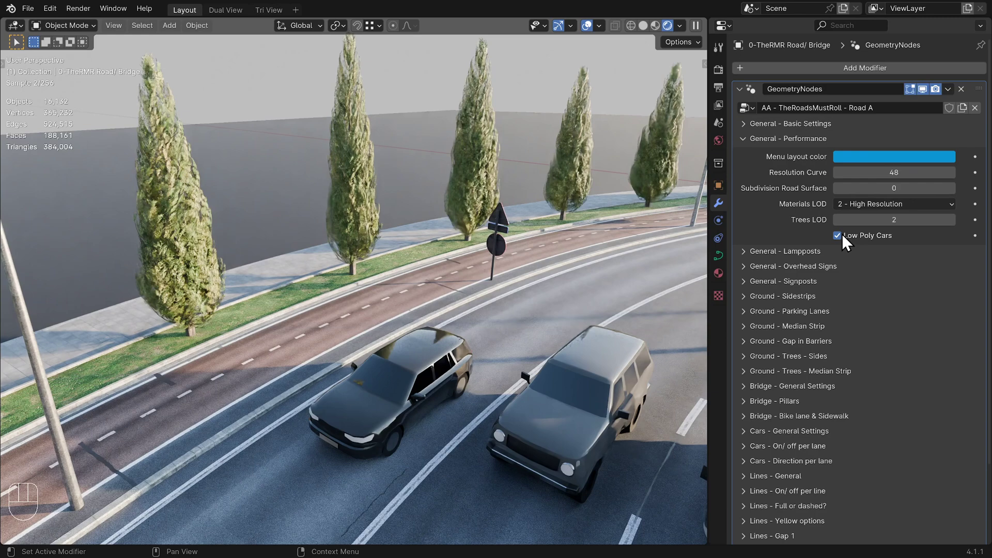
click(838, 240)
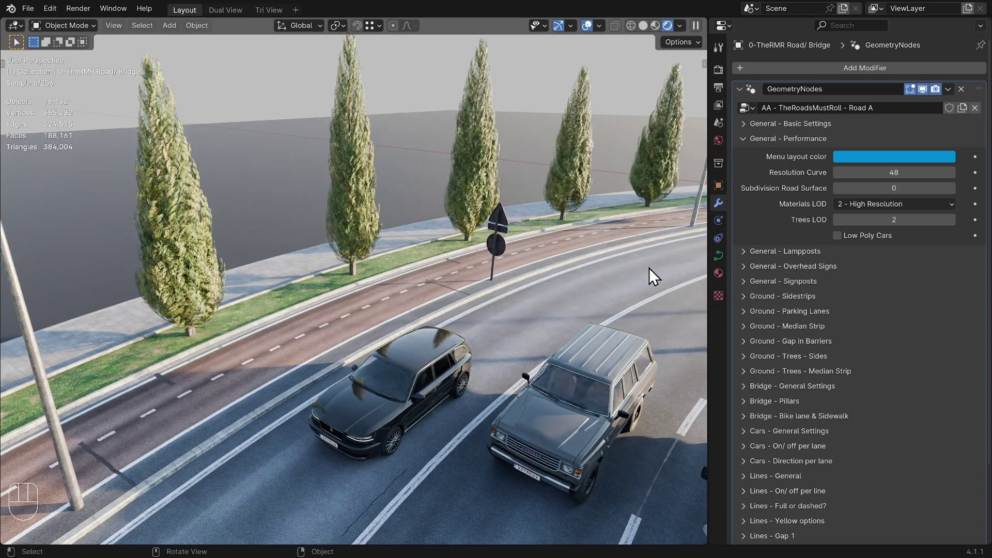
- Select the Bridge.001 multi-lane road and adjust its resolution and materials LOD settings
click(841, 241)
click(841, 228)
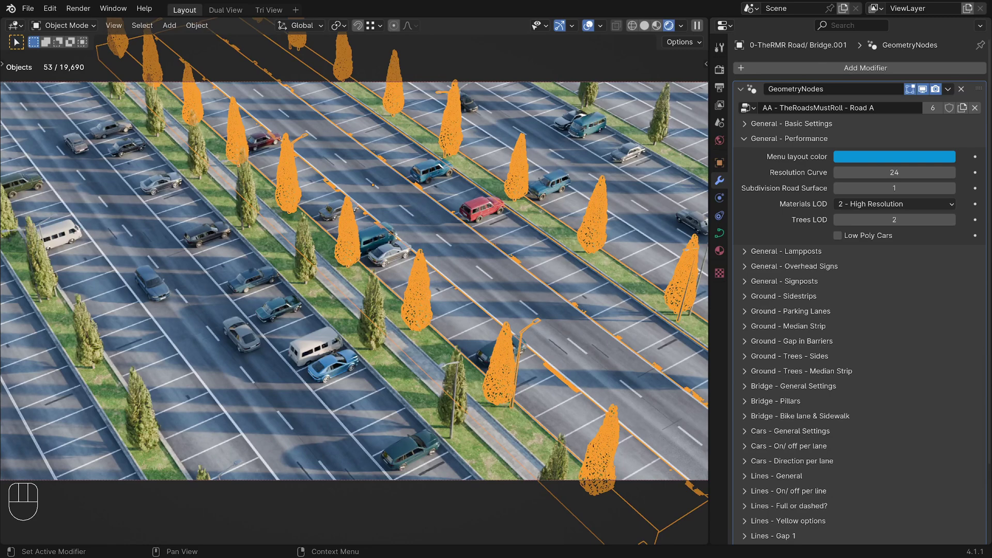
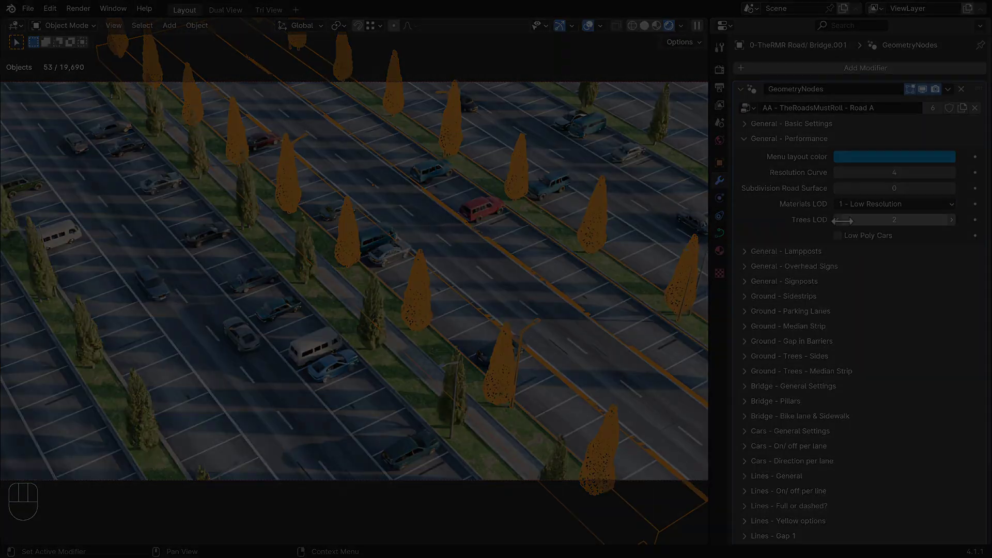
- Select one interchange road and isolate it in local view, returning to rendered shading
key(z)
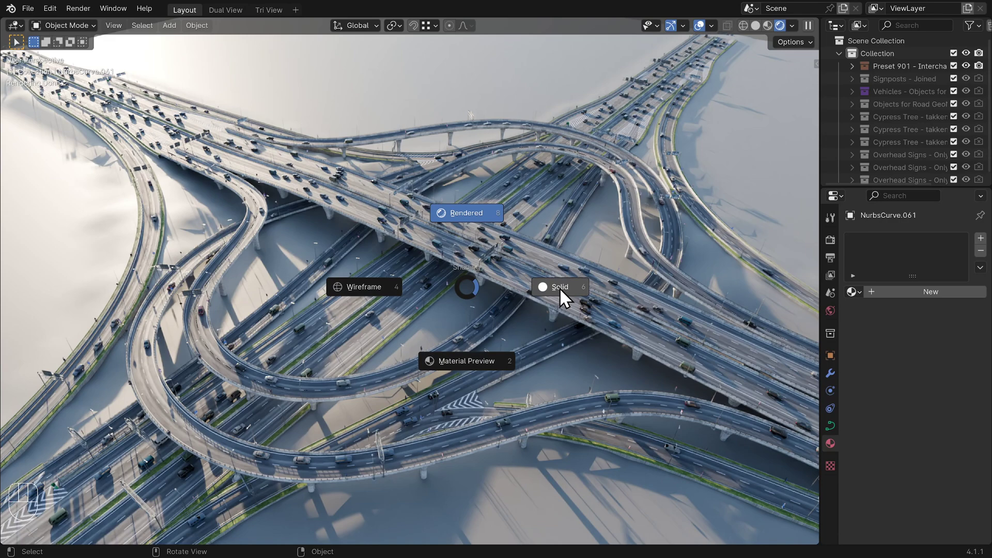
key(ctrl+alt+z)
click(456, 351)
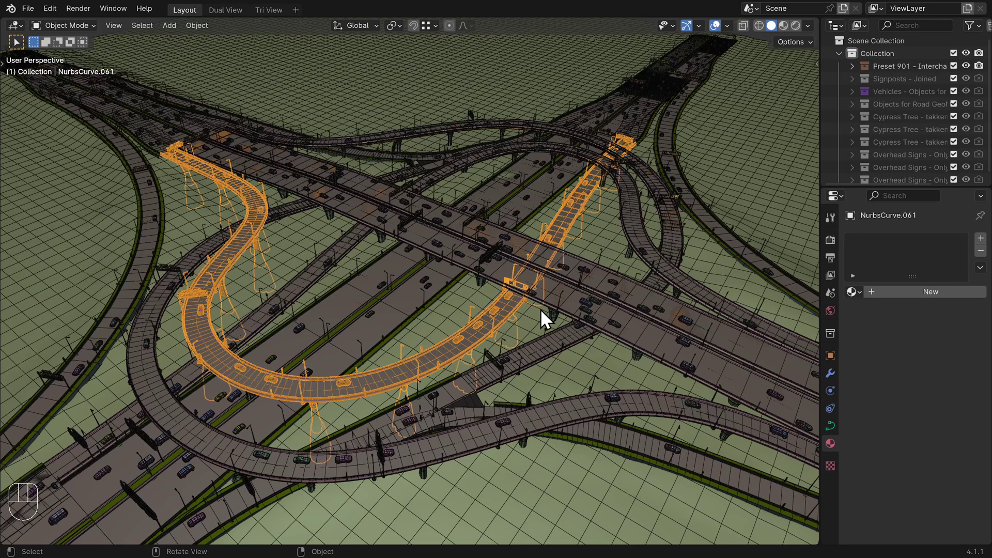
drag(521, 347, 530, 329)
key(ctrl+alt+z)
key(z)
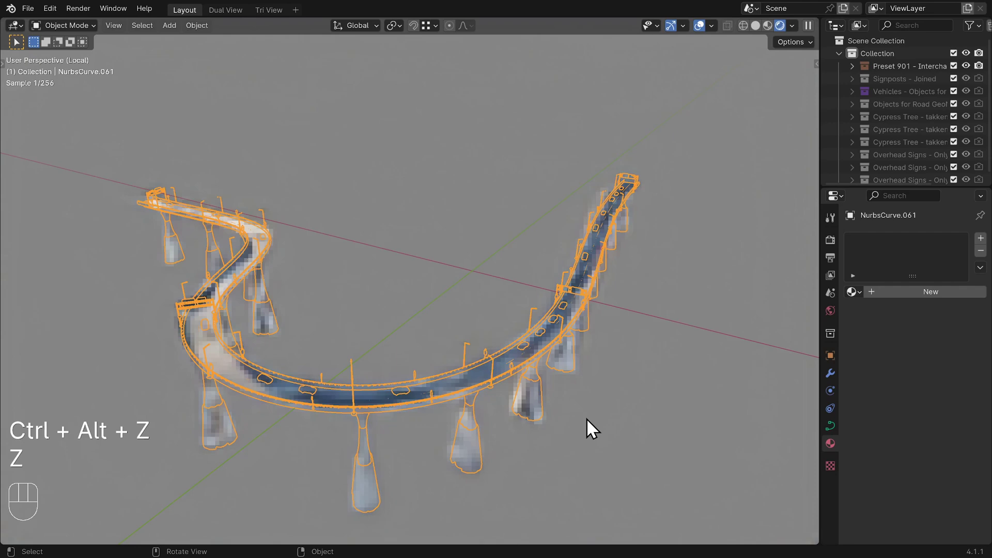
- Disable Display in Viewport on the road's GeometryNodes modifier, leaving only its curve
click(606, 426)
drag(470, 381, 518, 349)
drag(479, 362, 504, 366)
drag(390, 360, 487, 365)
middle_click(485, 364)
click(928, 94)
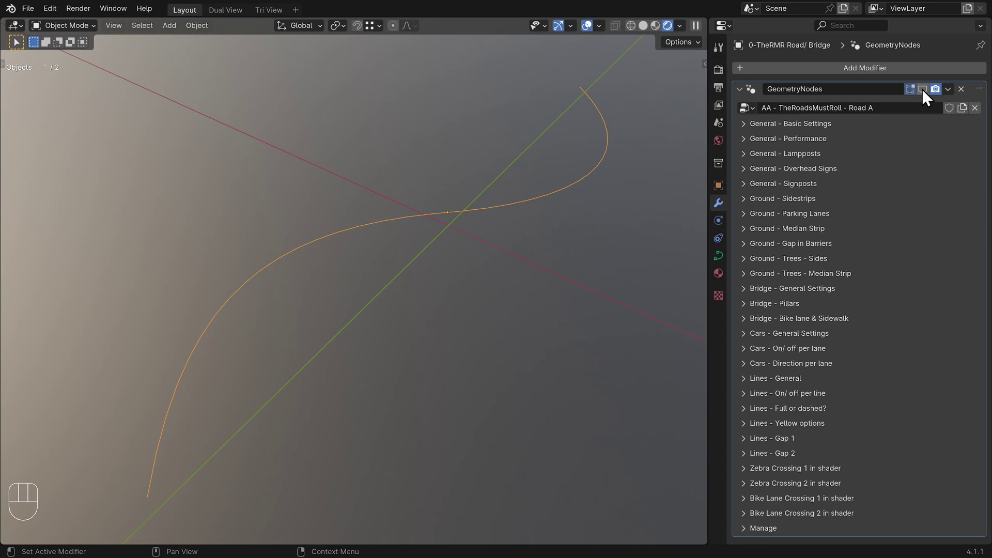
double_click(927, 95)
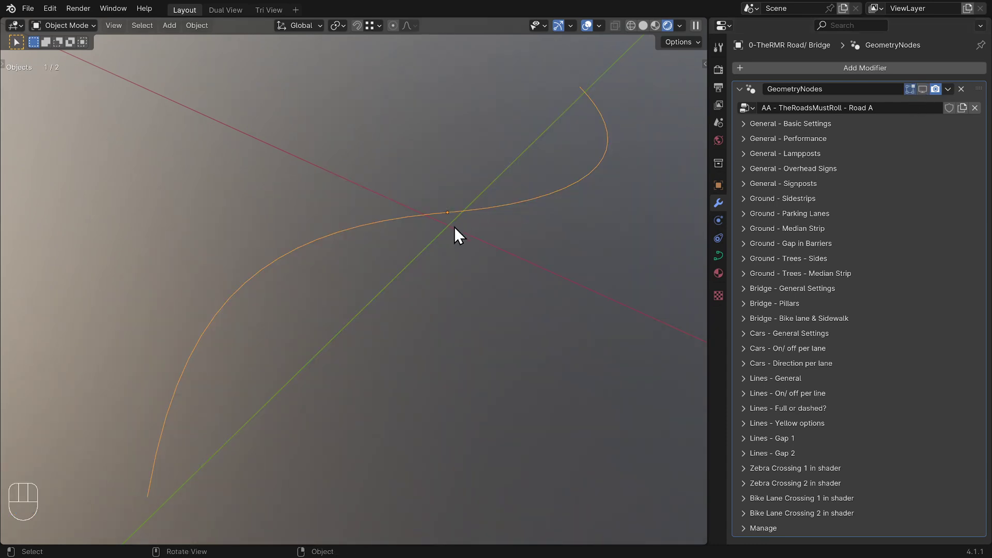